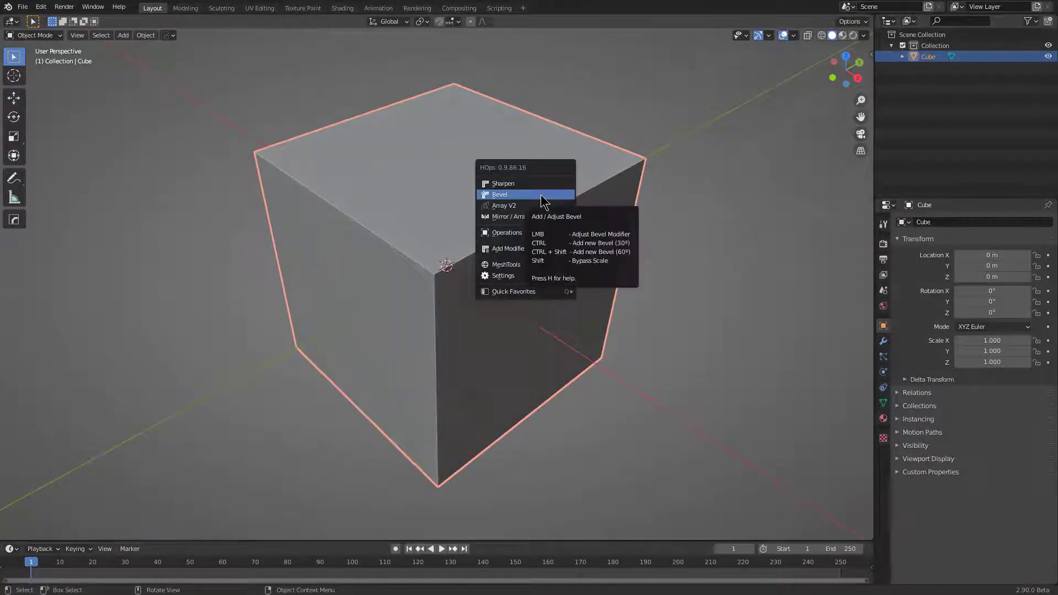
Add a HardOps 30° bevel to the default cube and confirm its widened width
left_click(543, 197)
scroll("up", 3)
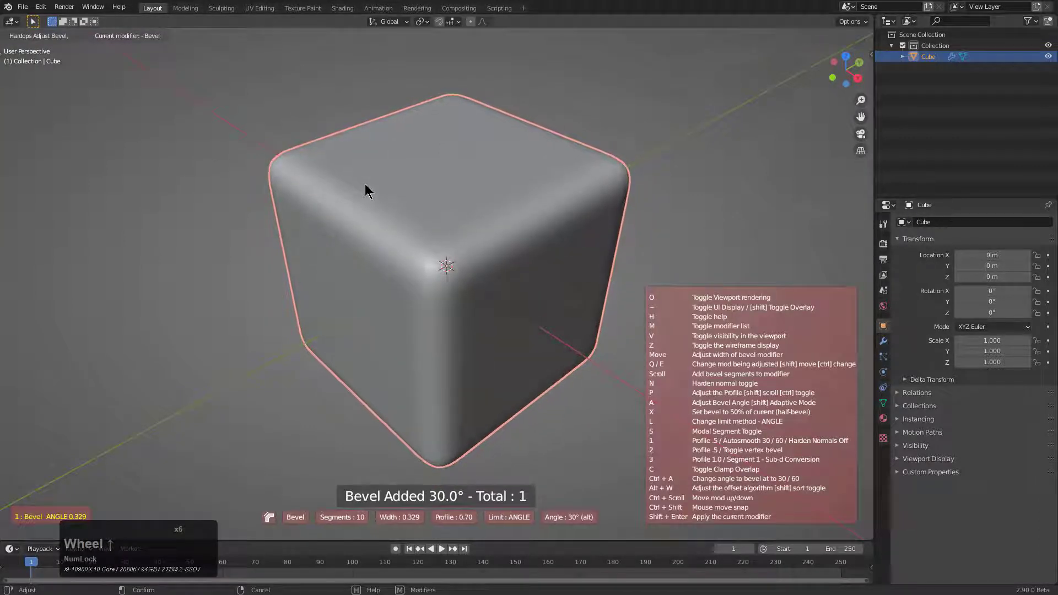
left_click(367, 186)
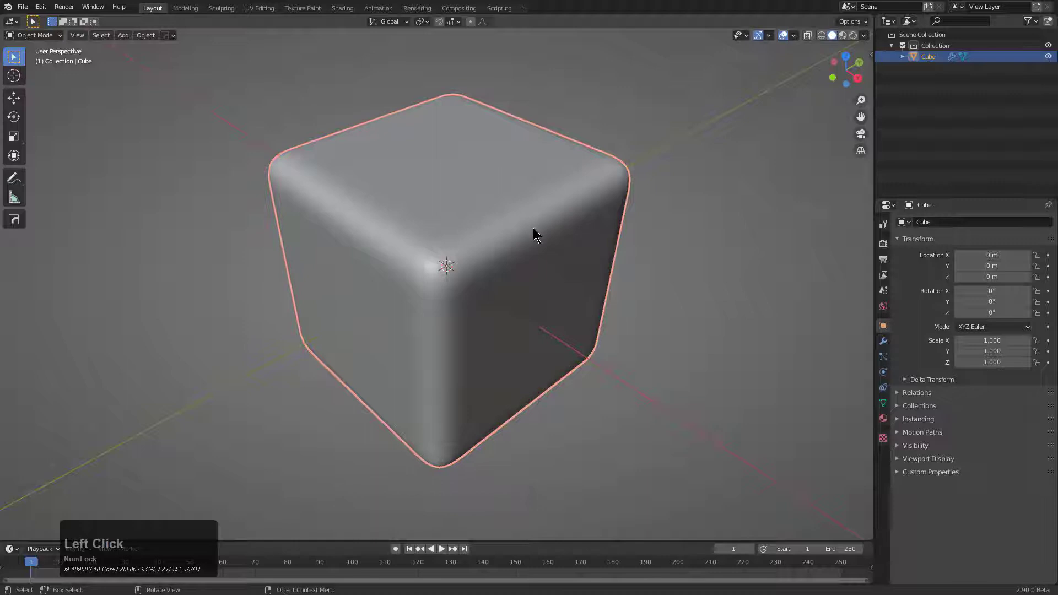
Delete the cube, add a plane and vertex-bevel its corners with extra width and segments
left_click(535, 230)
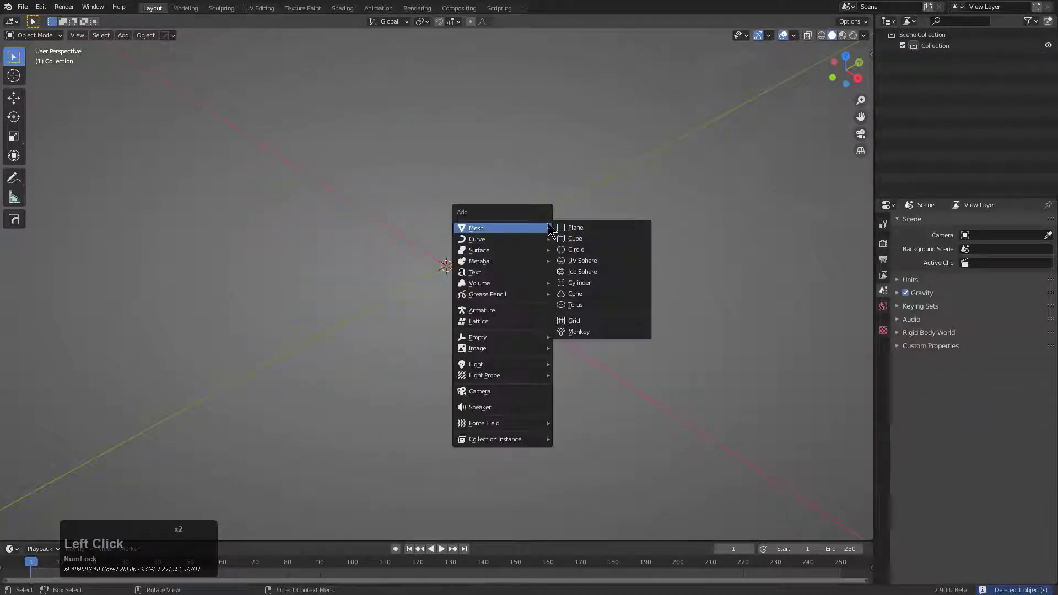
left_click(580, 227)
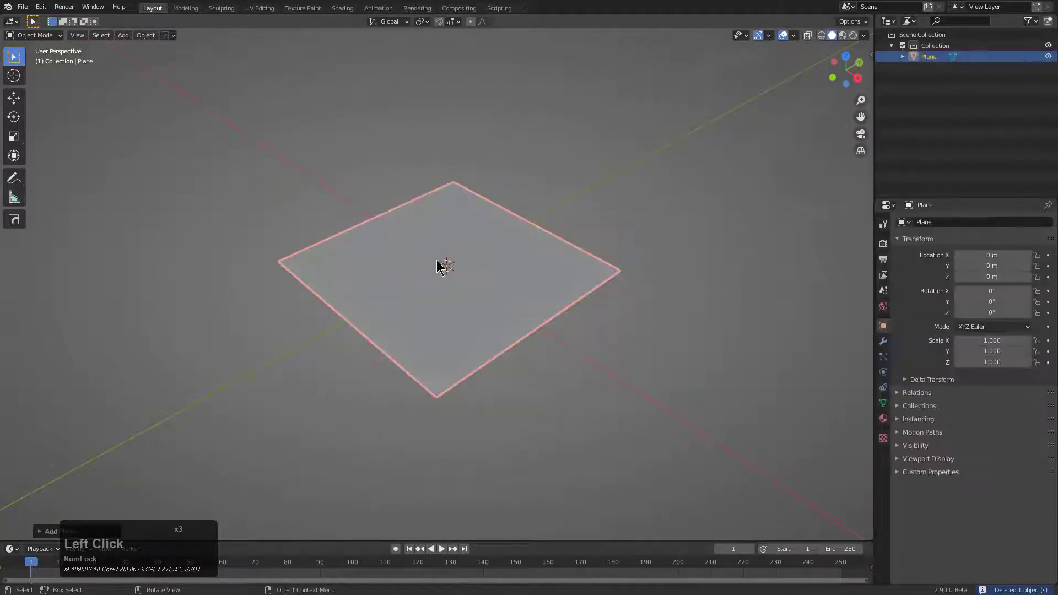
left_click(474, 258)
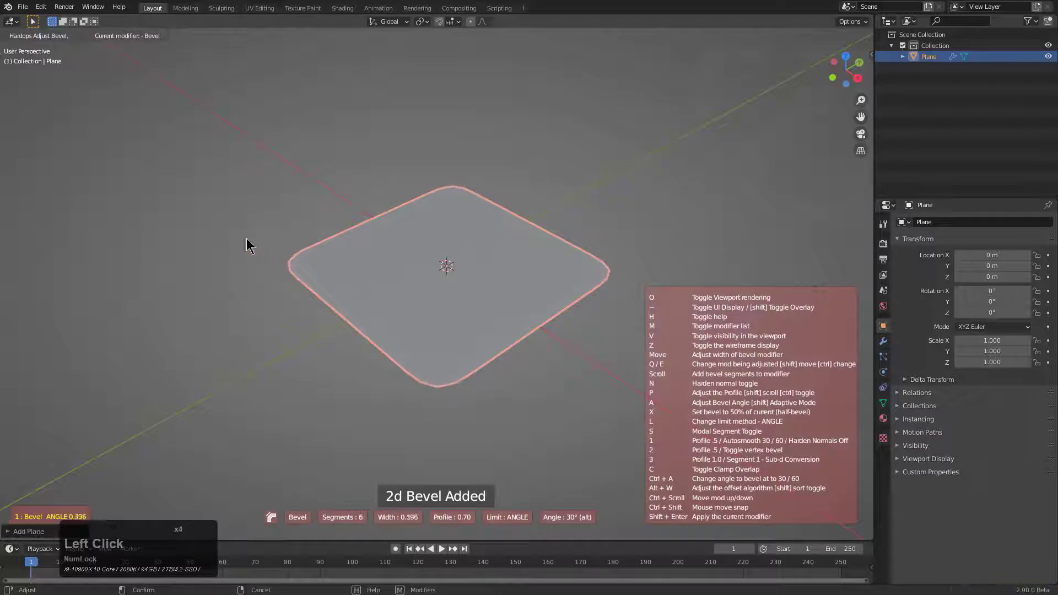
scroll("up", 3)
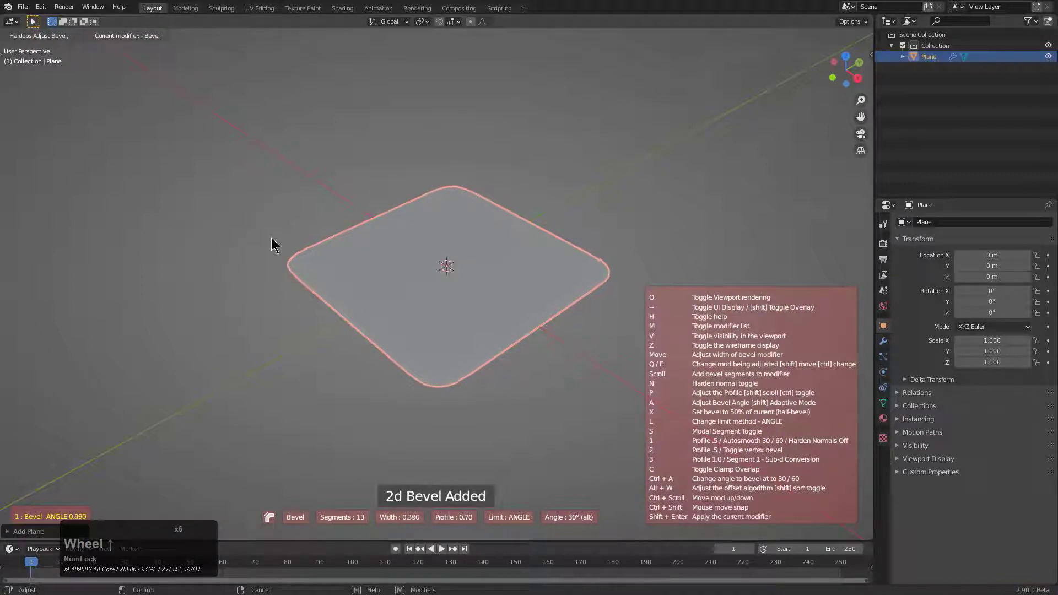
scroll("up", 3)
left_click(257, 244)
Re-adjust the plane's bevel to 14 segments until it becomes a full circular disc, viewed from above
middle_click(419, 253)
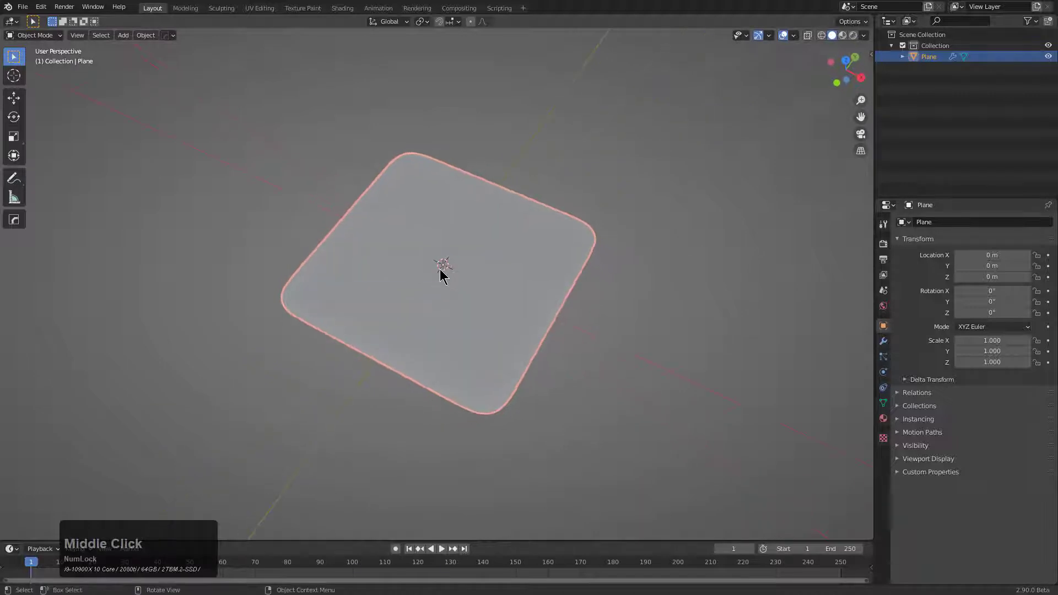
left_click(443, 271)
left_click(504, 269)
middle_click(501, 270)
left_click(498, 265)
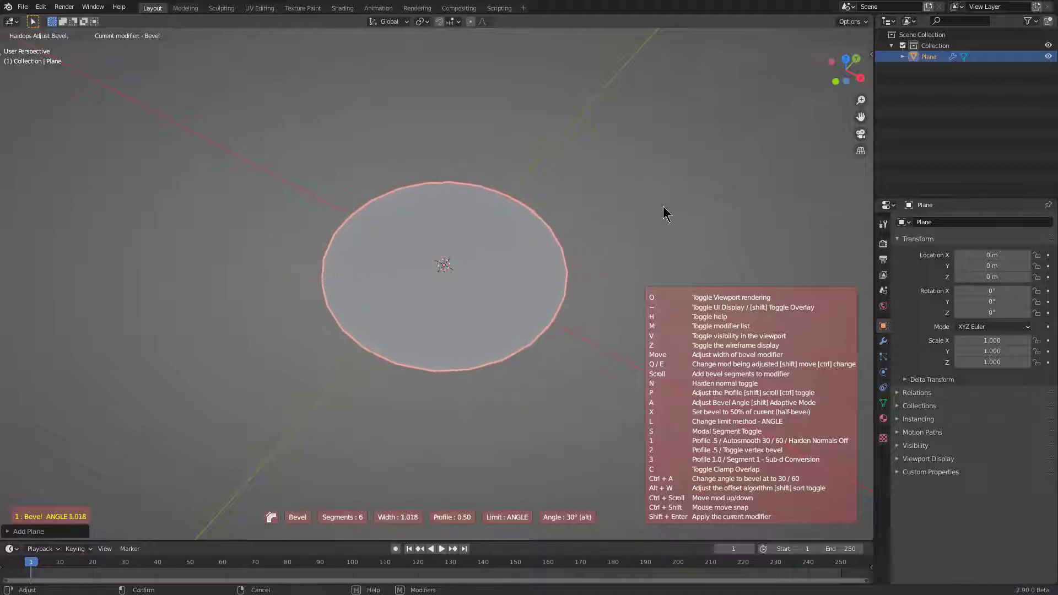
scroll("up", 3)
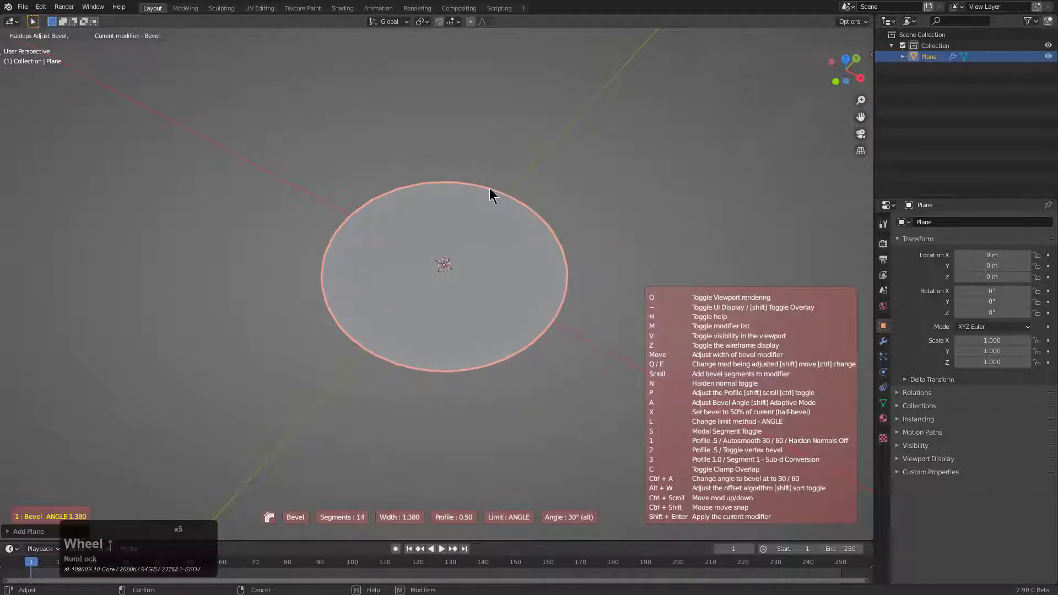
scroll("up", 3)
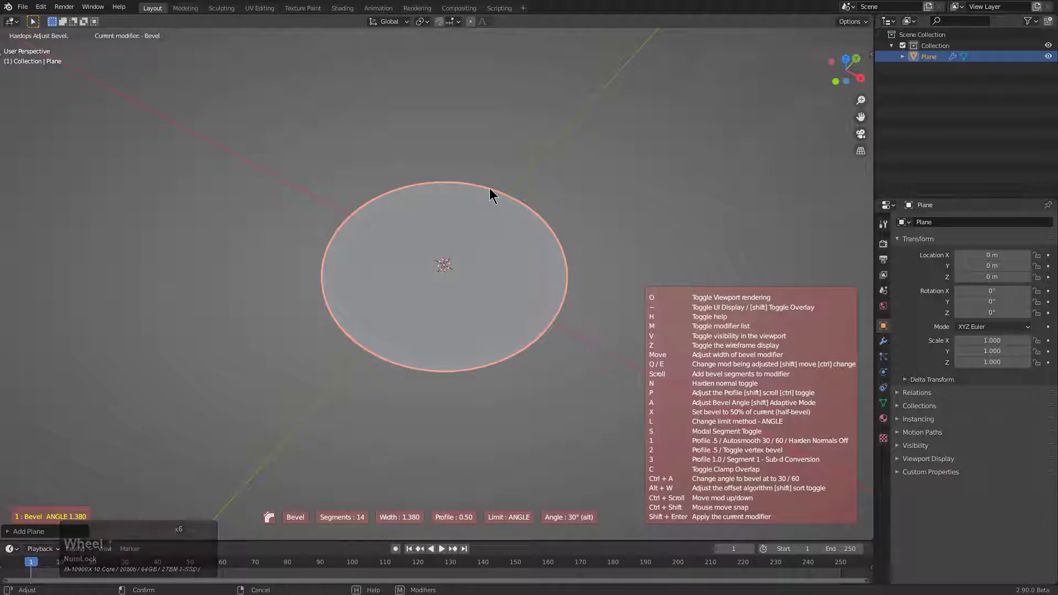
left_click(492, 191)
middle_click(449, 220)
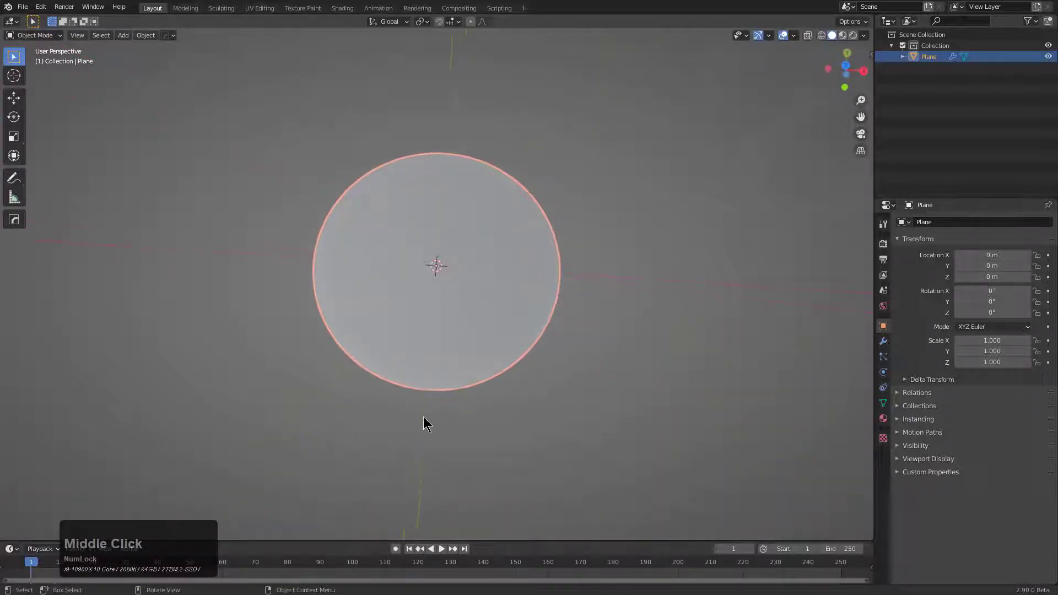
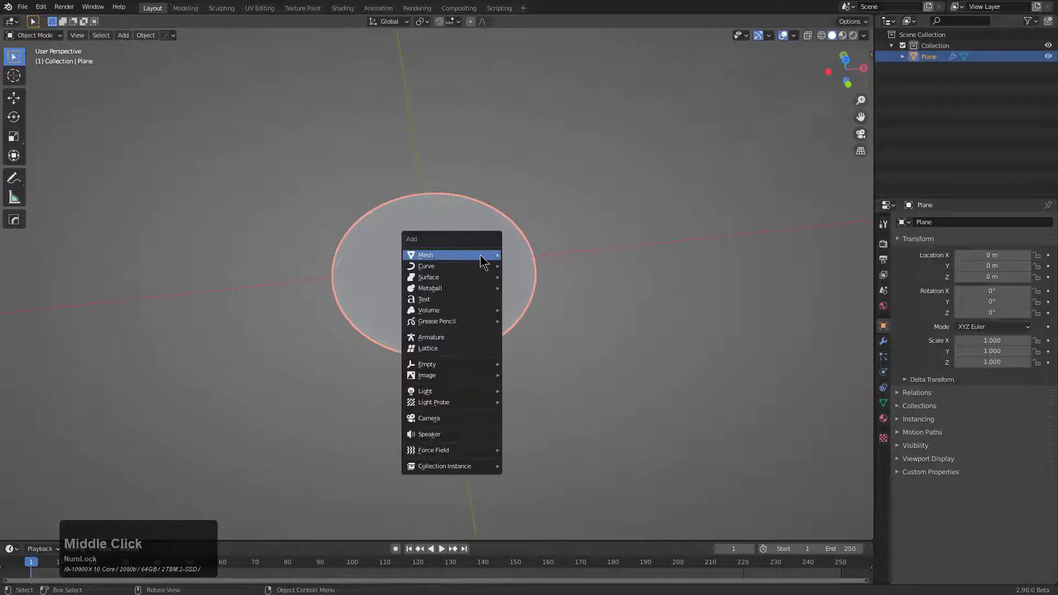
Add a cylinder and scale it down smaller than the disc
left_click(484, 256)
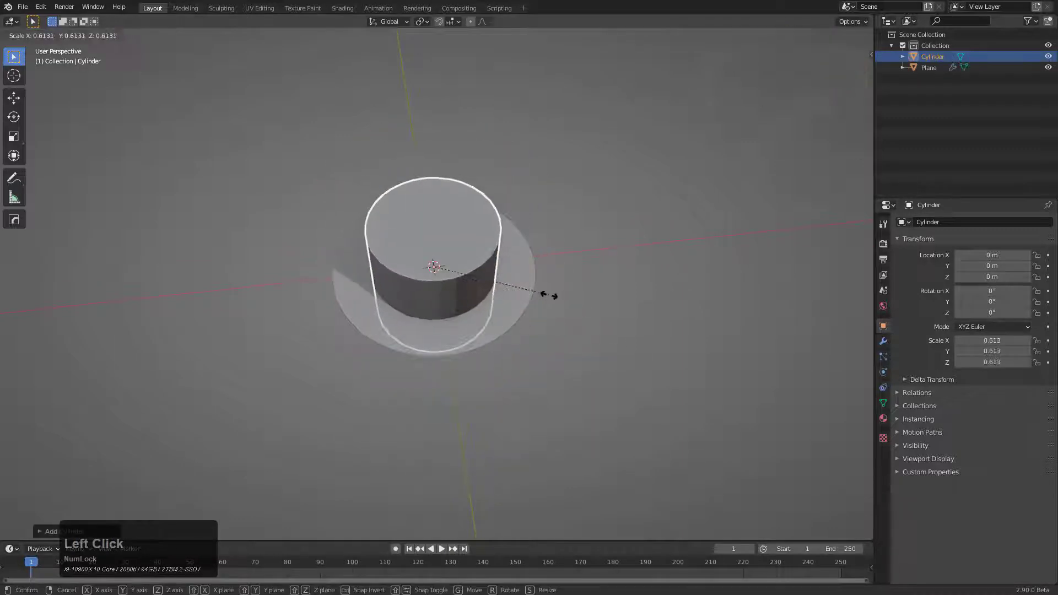
left_click(551, 294)
left_click(522, 271)
left_click(504, 267)
Boolean-difference the cylinder from the disc and add a Solidify modifier for thickness
middle_click(513, 275)
scroll("up", 3)
left_click(531, 254)
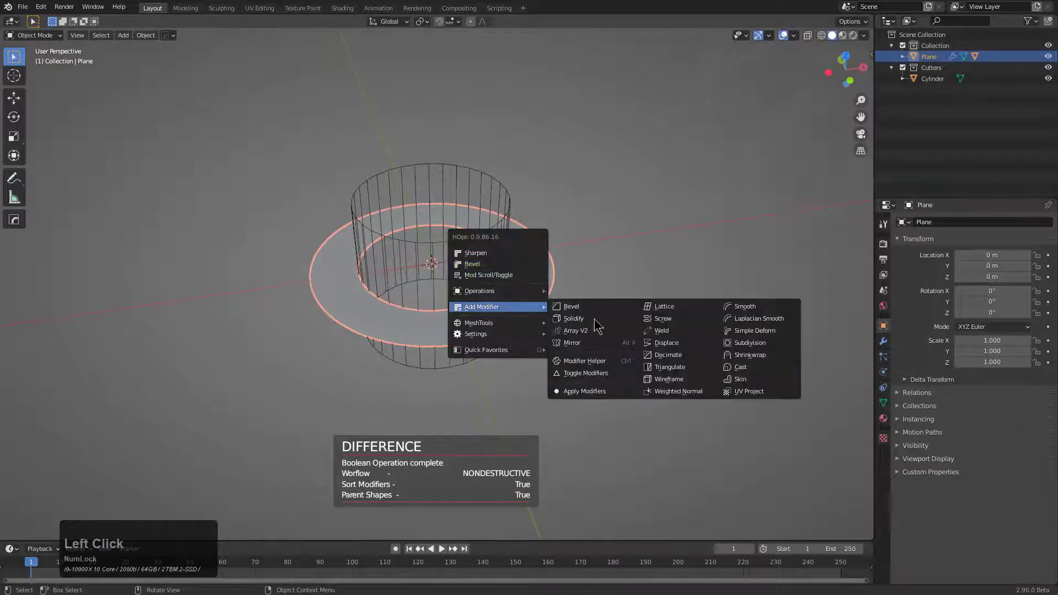
left_click(613, 321)
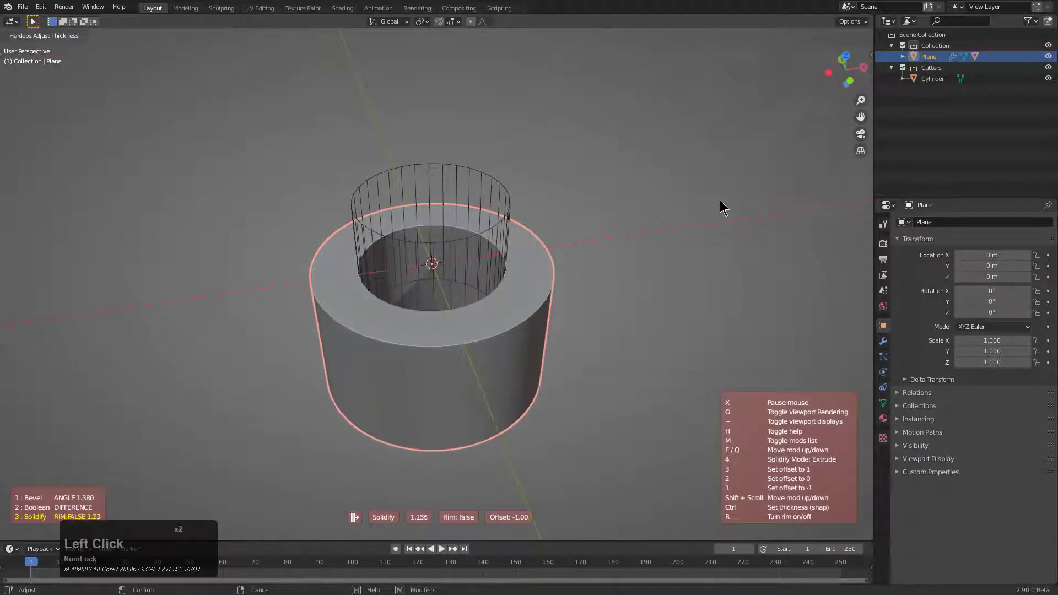
Confirm the ring's solidify thickness
left_click(715, 203)
scroll("up", 3)
scroll("down", 3)
middle_click(507, 256)
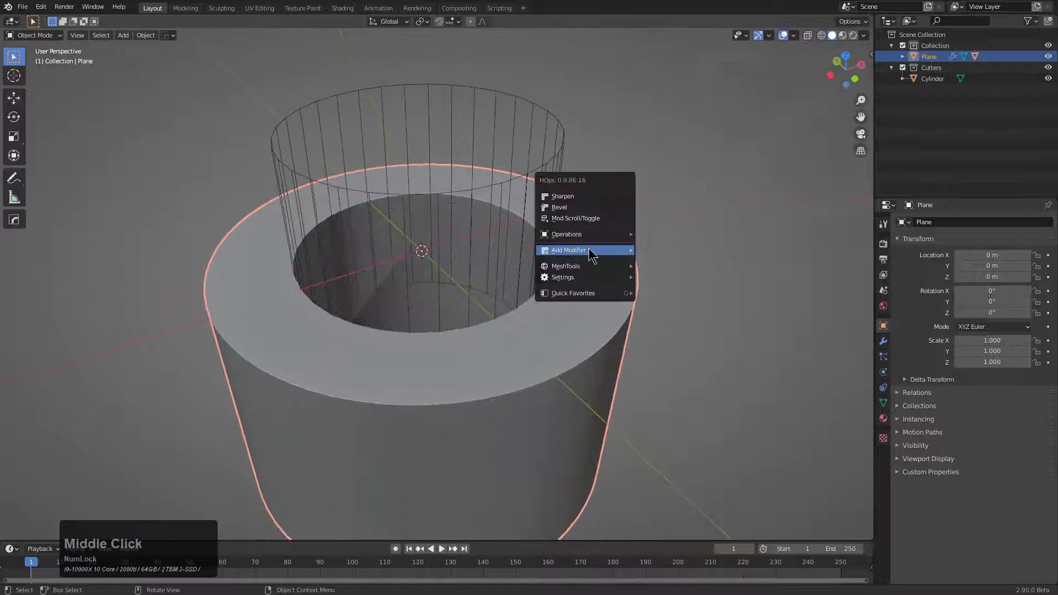
Add Bevel.001 with 30° autosmooth, then re-adjust it to a narrower width and confirm
left_click(594, 208)
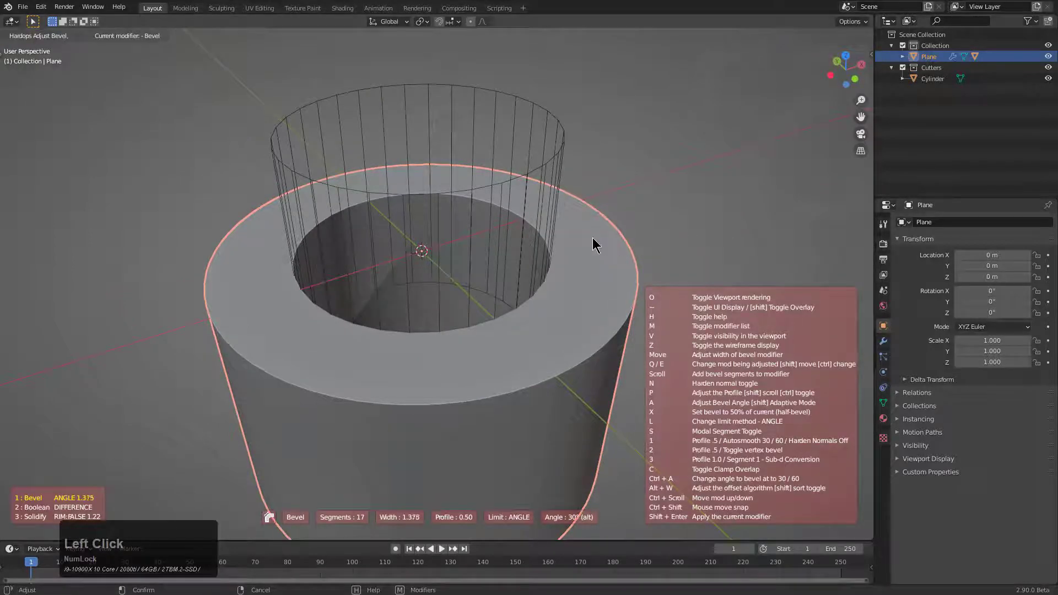
middle_click(599, 252)
right_click(634, 246)
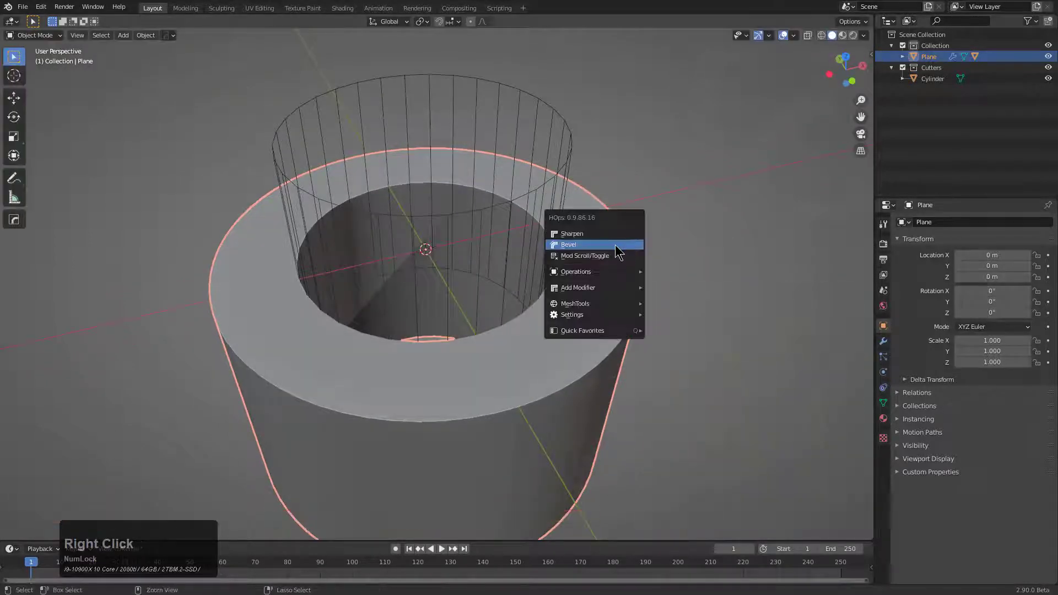
left_click(618, 245)
scroll("down", 3)
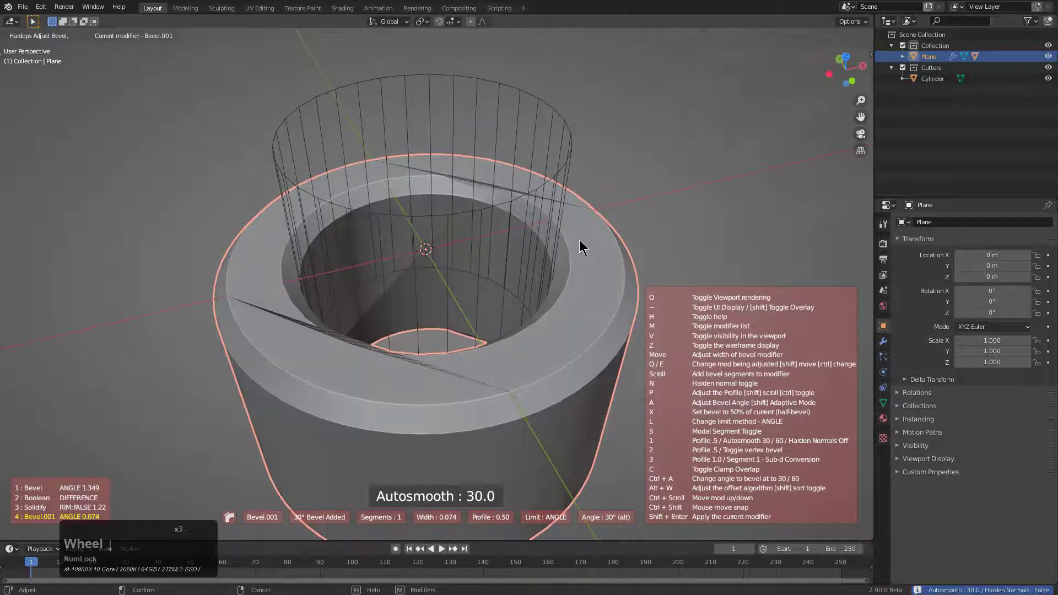
left_click(587, 240)
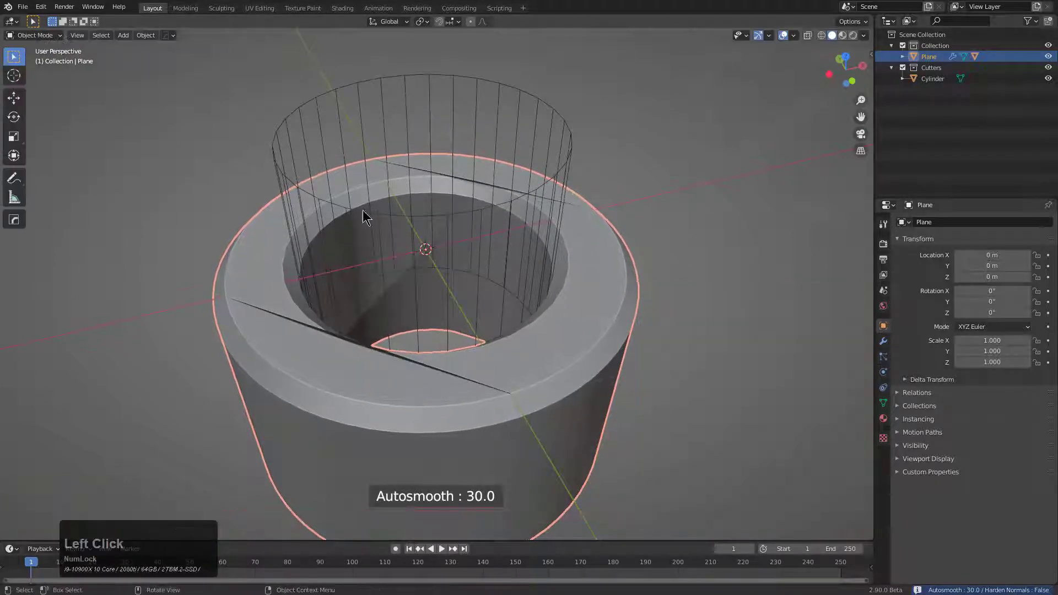
left_click(545, 241)
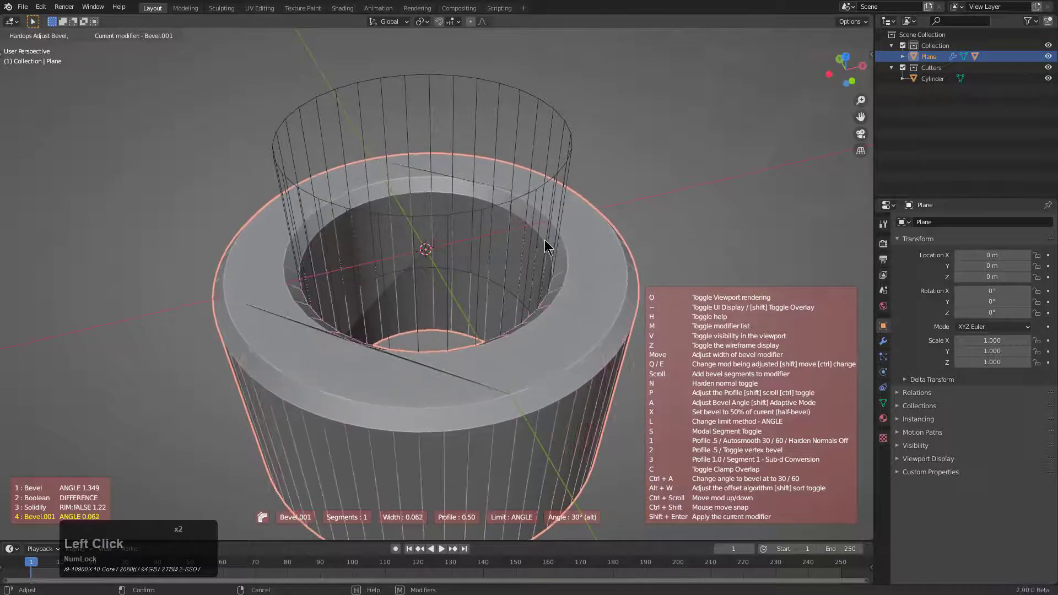
left_click(544, 244)
middle_click(608, 263)
middle_click(508, 296)
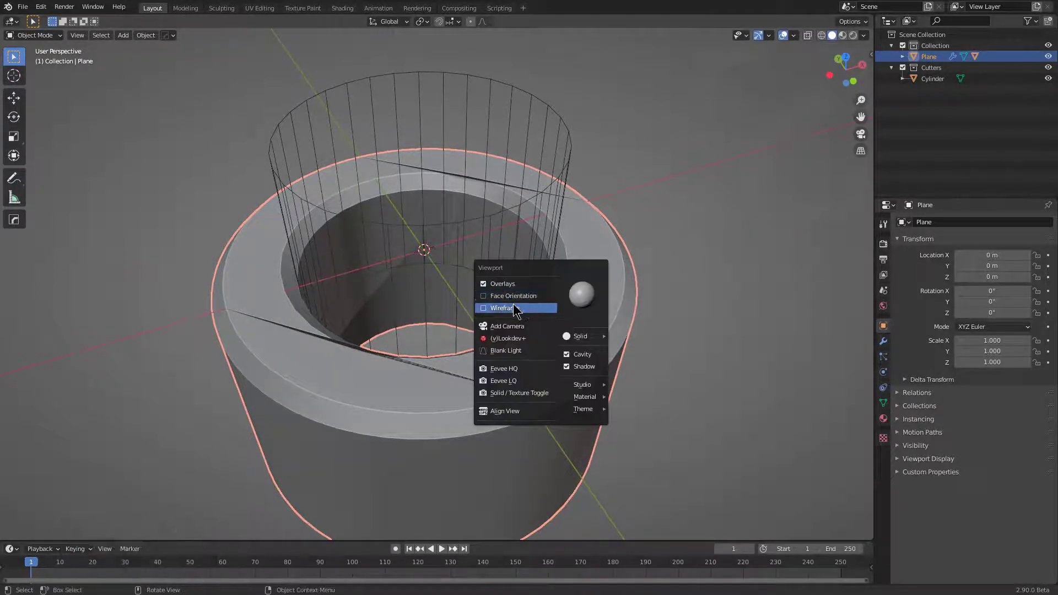
Show the ring's wireframe and inspect the shading seam along its rim
left_click(516, 308)
middle_click(582, 369)
middle_click(542, 302)
scroll("up", 3)
middle_click(632, 310)
scroll("up", 3)
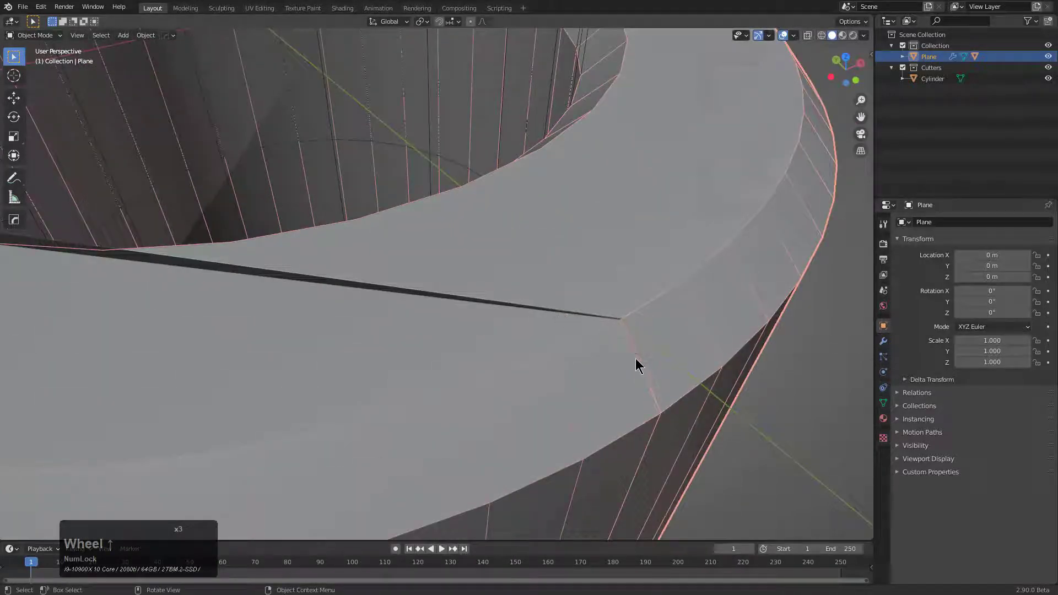
scroll("down", 3)
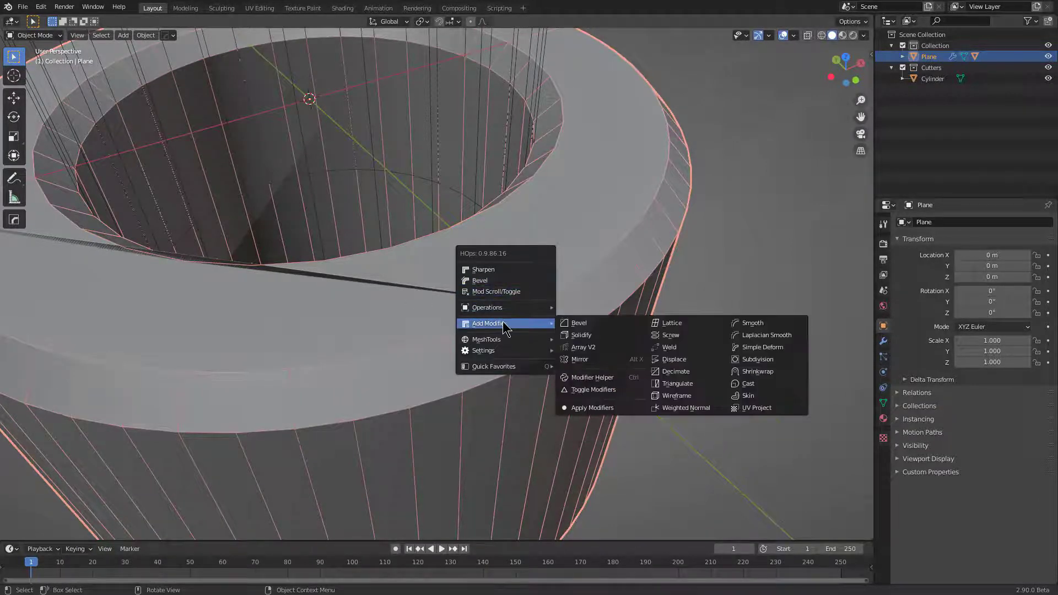
Add a Weld modifier with a 0.0001 merge threshold and confirm it
left_click(677, 348)
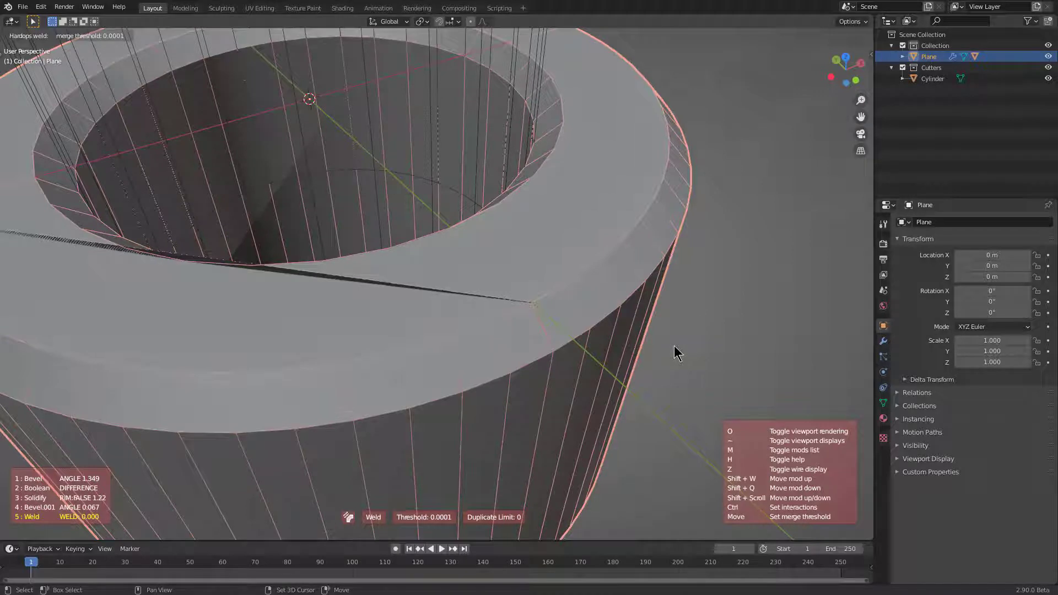
scroll("up", 3)
scroll("down", 3)
scroll("up", 3)
scroll("down", 3)
scroll("up", 3)
scroll("down", 3)
scroll("up", 3)
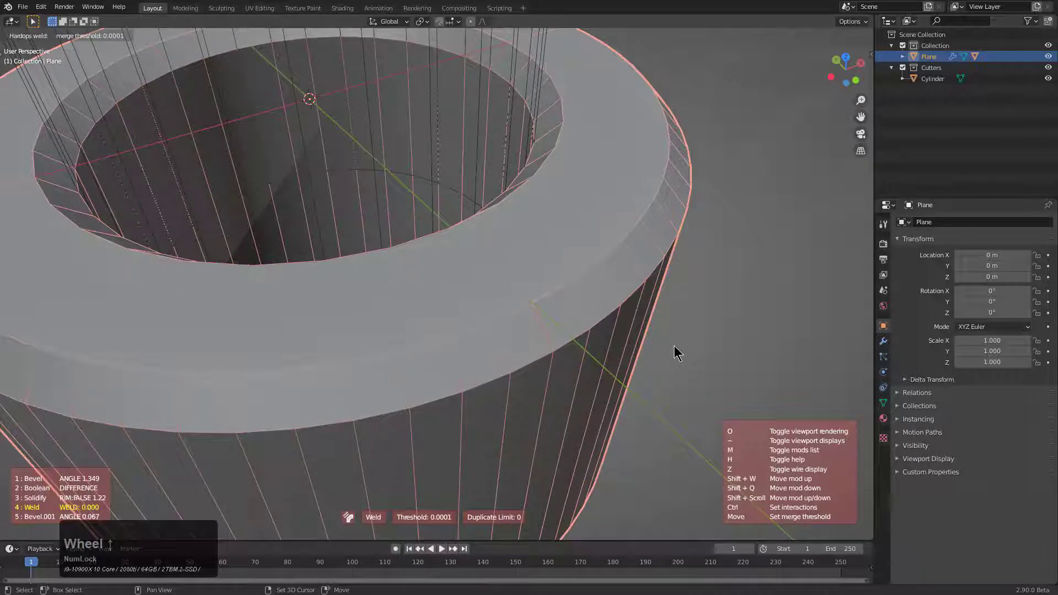
scroll("down", 3)
scroll("up", 3)
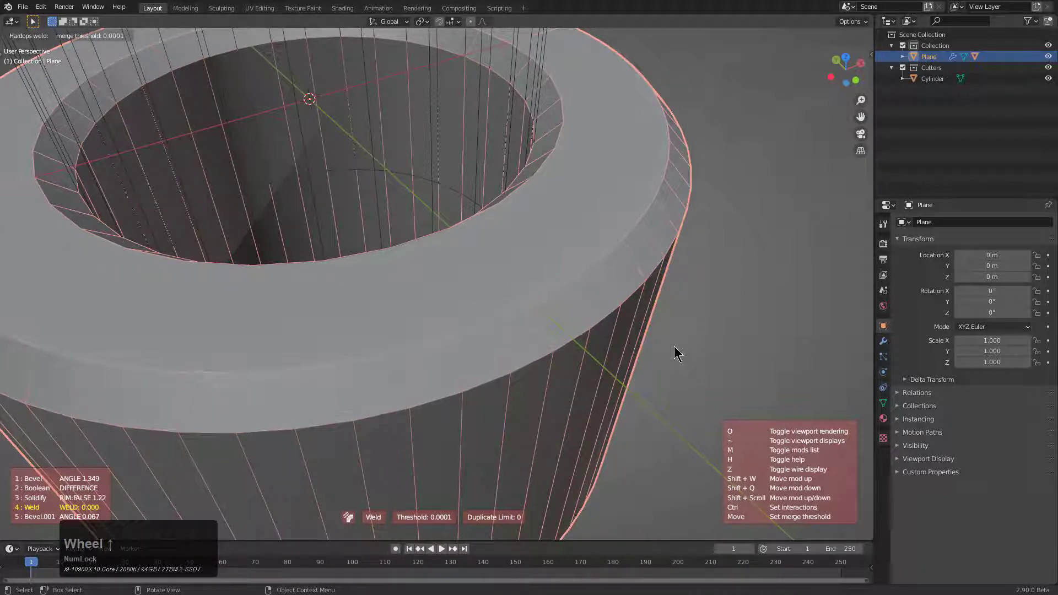
left_click(677, 348)
scroll("up", 3)
scroll("down", 3)
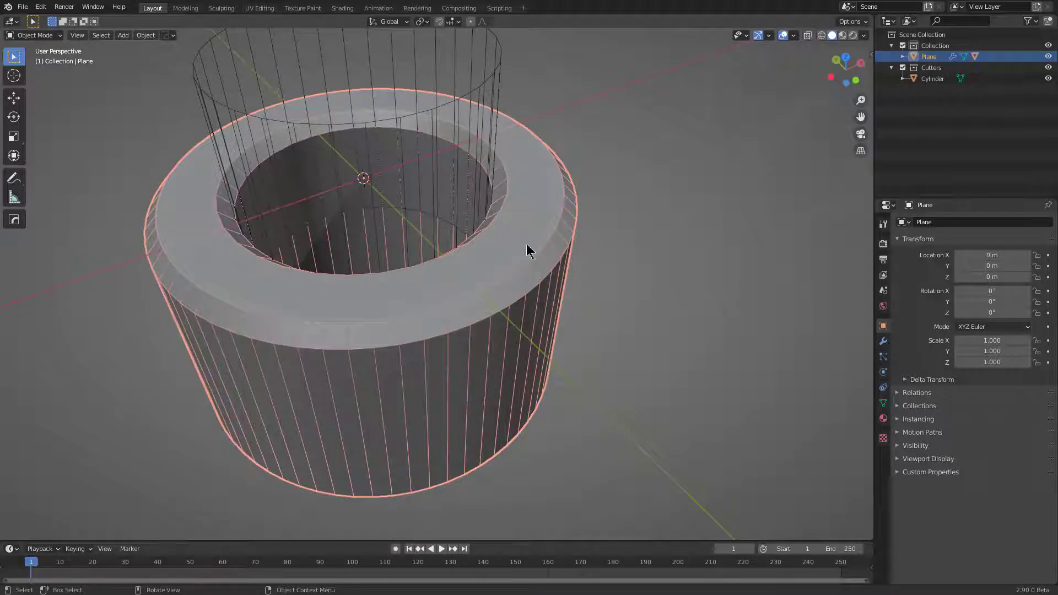
scroll("down", 3)
middle_click(410, 198)
Add Bevel.001 to the ring with 2 segments, width about 0.093 and profile 1.00, still adjusting
middle_click(468, 226)
middle_click(527, 283)
middle_click(513, 252)
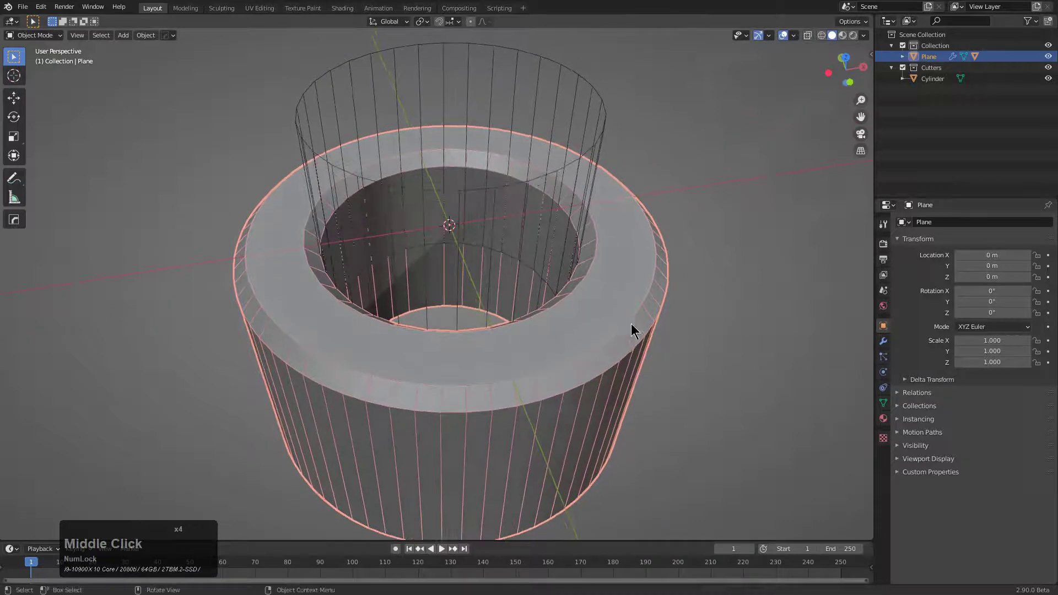
left_click(632, 262)
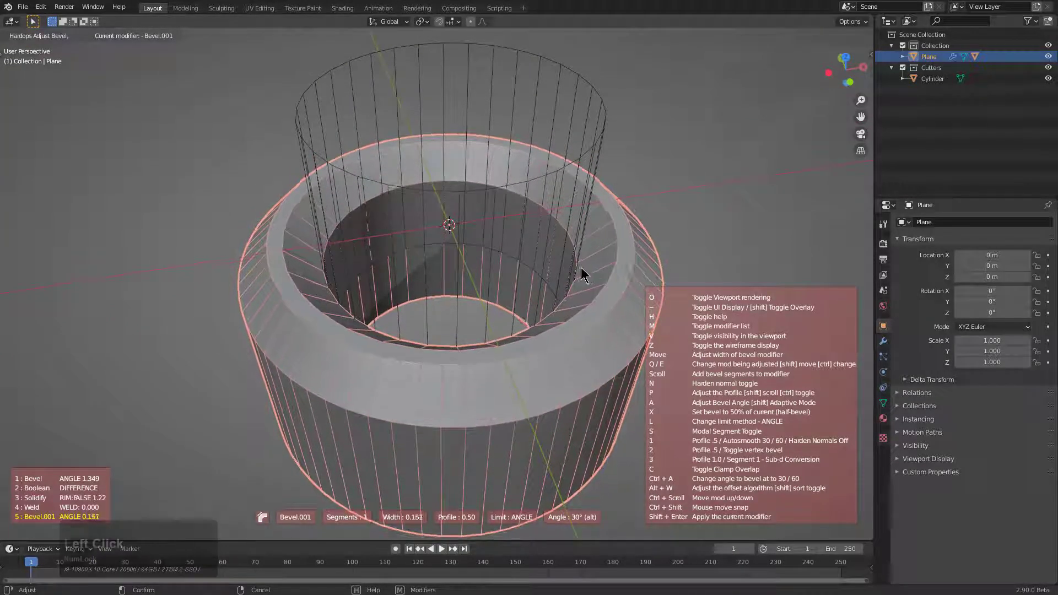
scroll("up", 3)
scroll("up", 3)
scroll("up", 3)
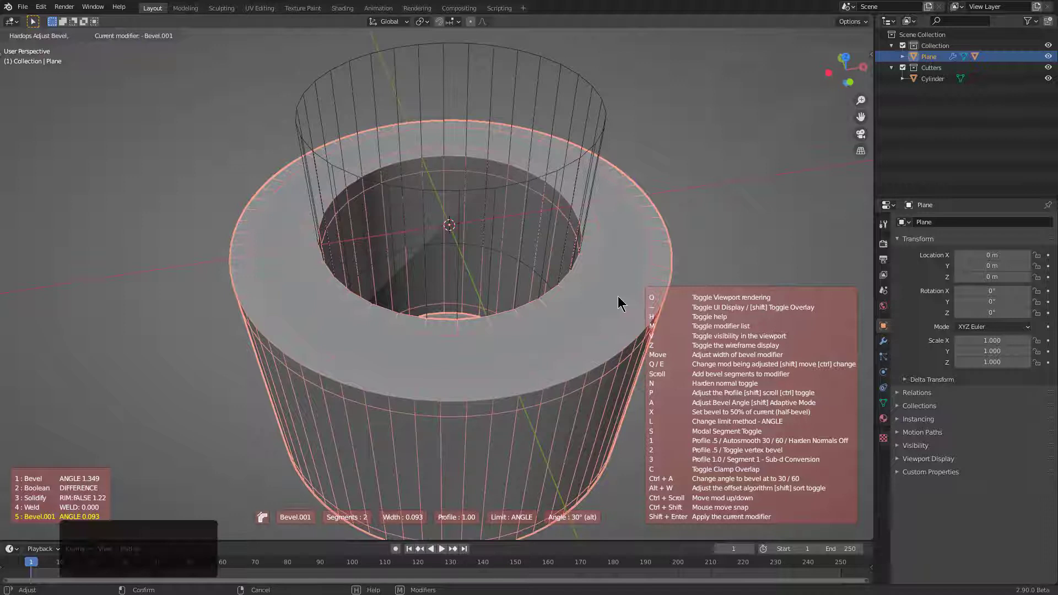
Add Triangulate and Subdivision modifiers and preview the smoothed ring without overlays
left_click(639, 286)
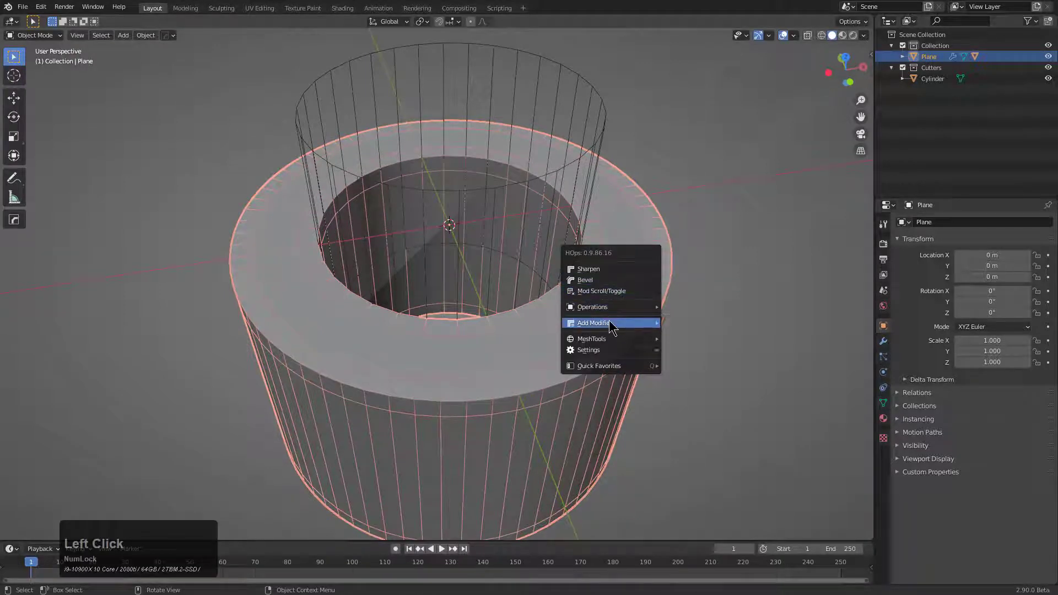
left_click(787, 386)
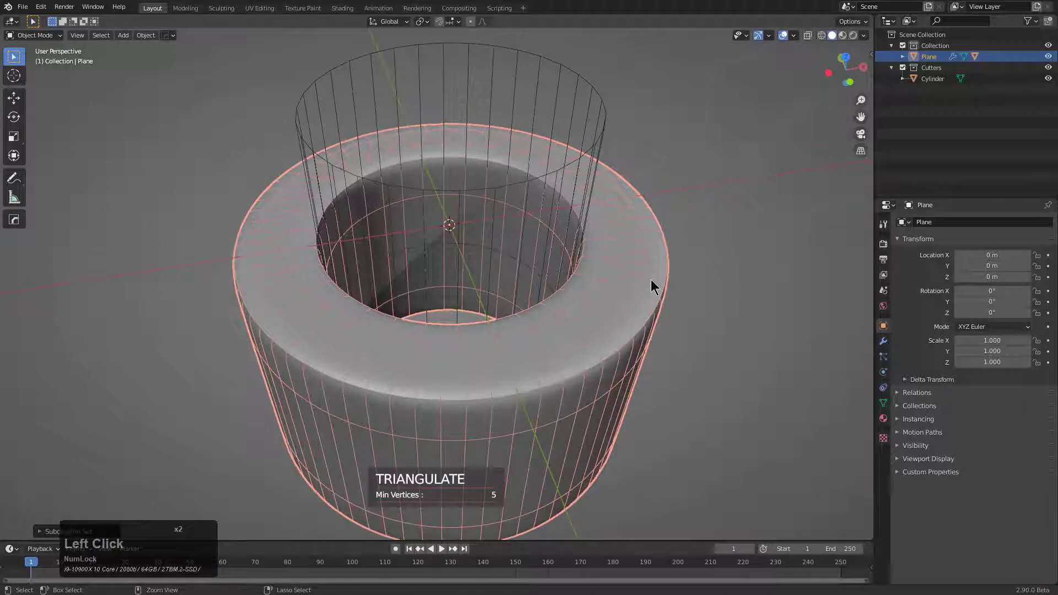
middle_click(609, 320)
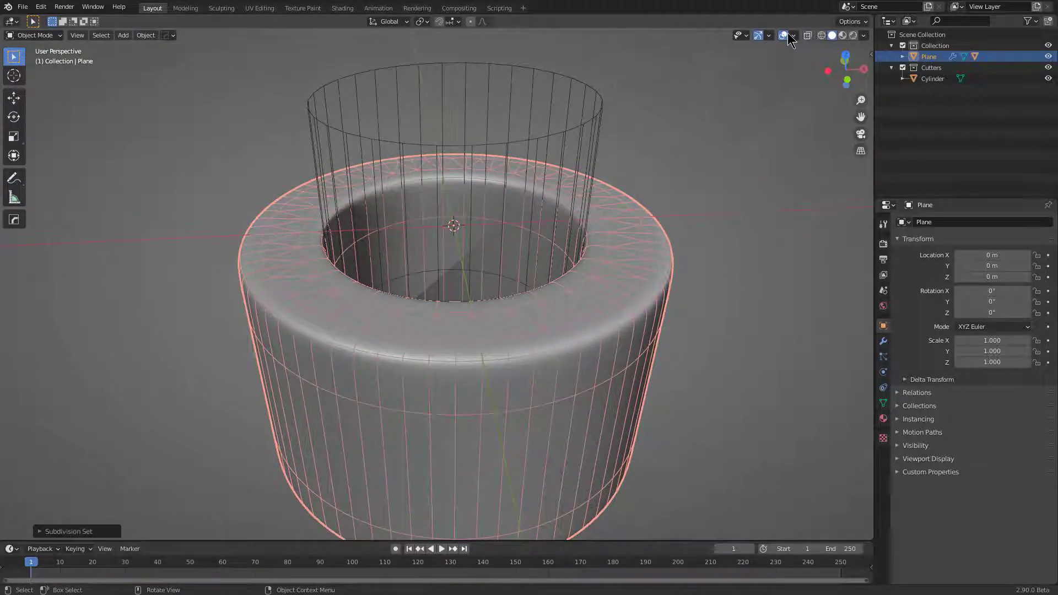
left_click(599, 226)
middle_click(592, 234)
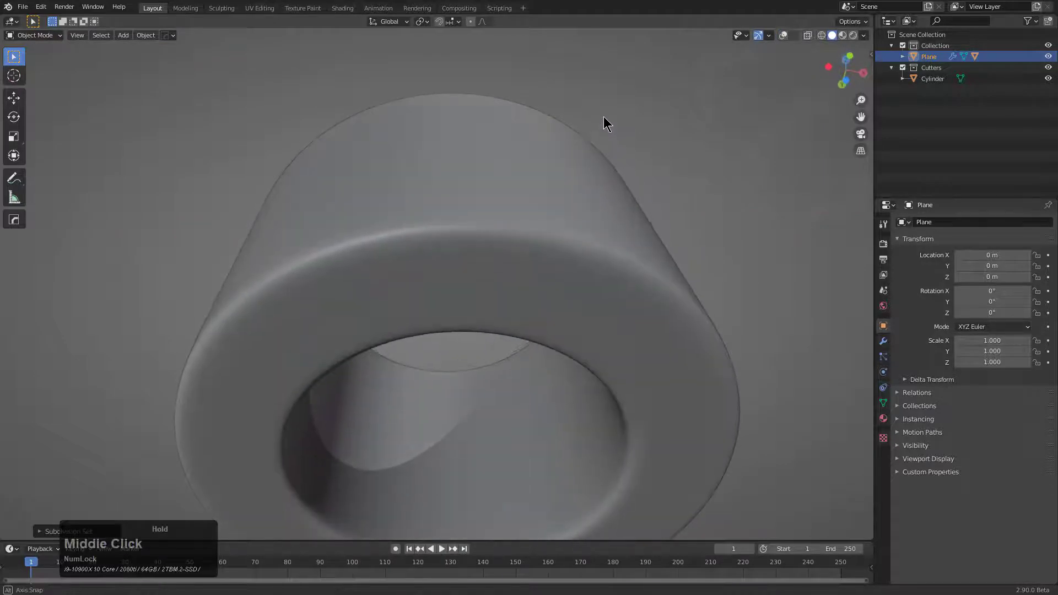
scroll("up", 3)
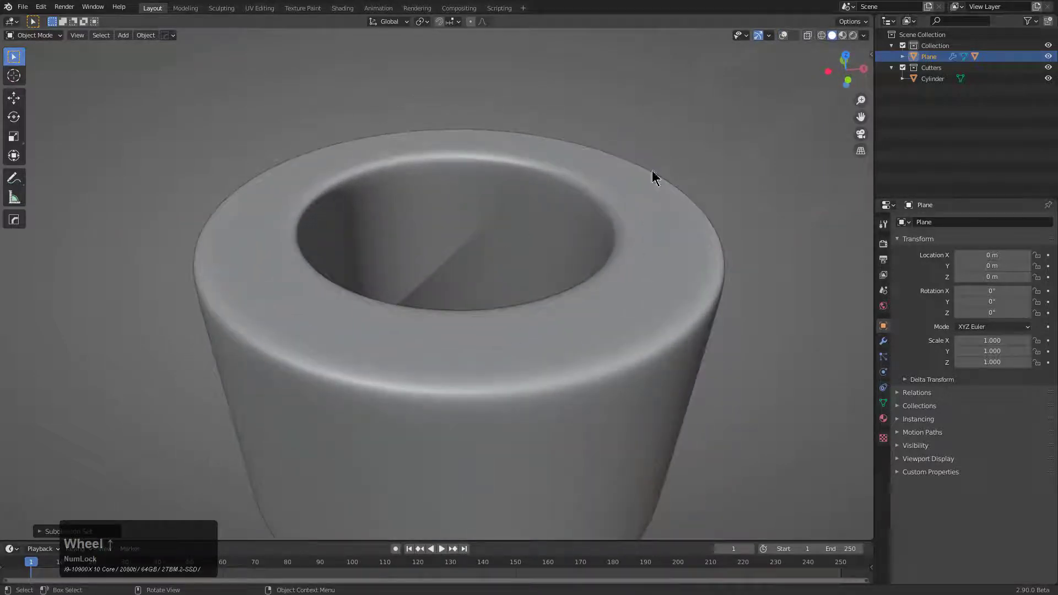
Review the modifier stack, set the subdivision's Levels Viewport to 2 and restore overlays
left_click(890, 344)
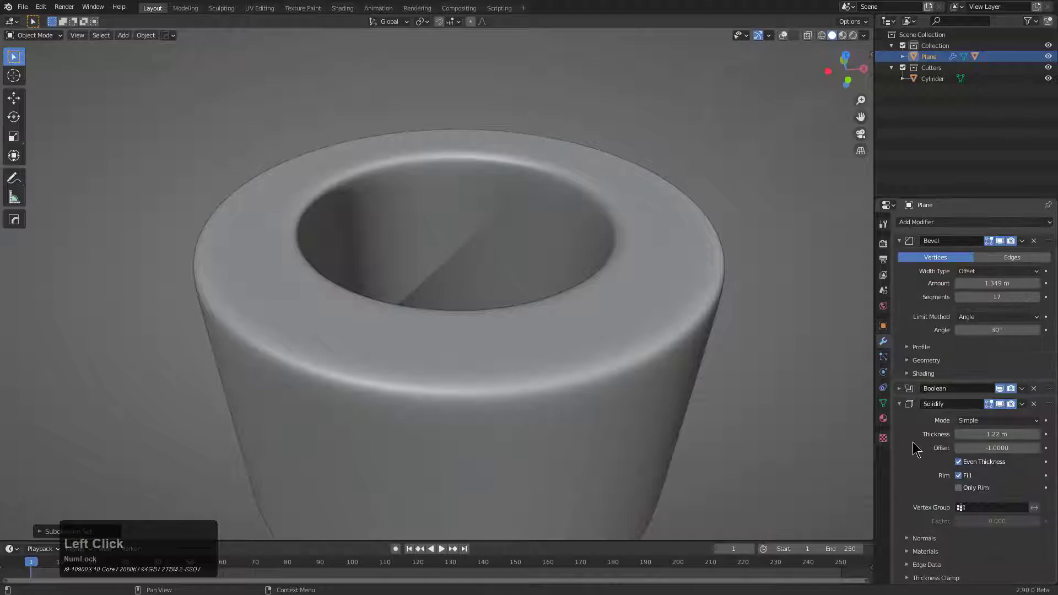
scroll("down", 3)
scroll("down", 3)
scroll("down", 3)
left_click(981, 564)
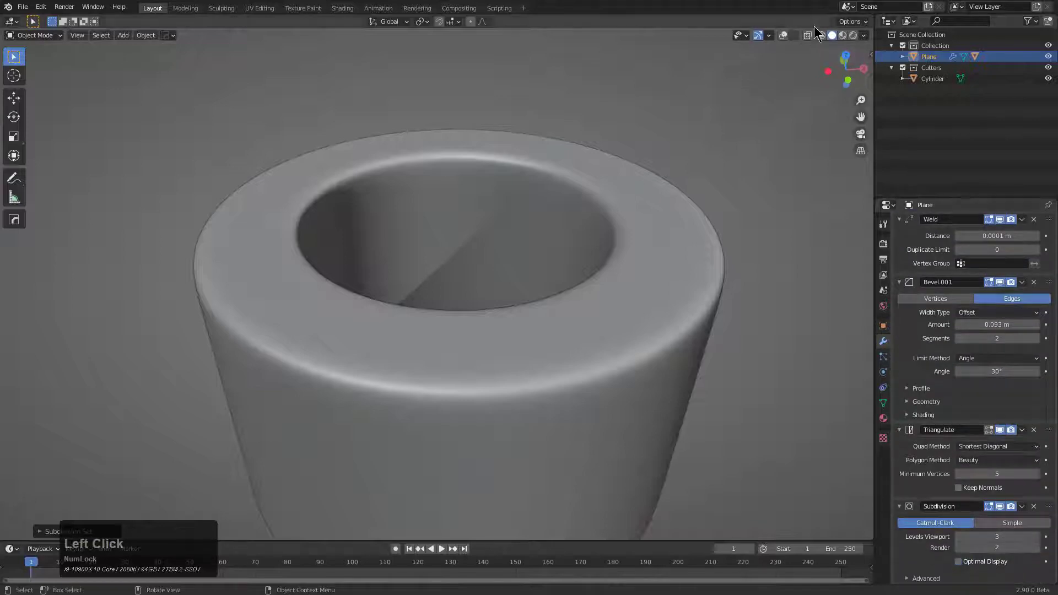
left_click(784, 36)
scroll("down", 3)
middle_click(689, 230)
scroll("up", 3)
scroll("down", 3)
middle_click(528, 322)
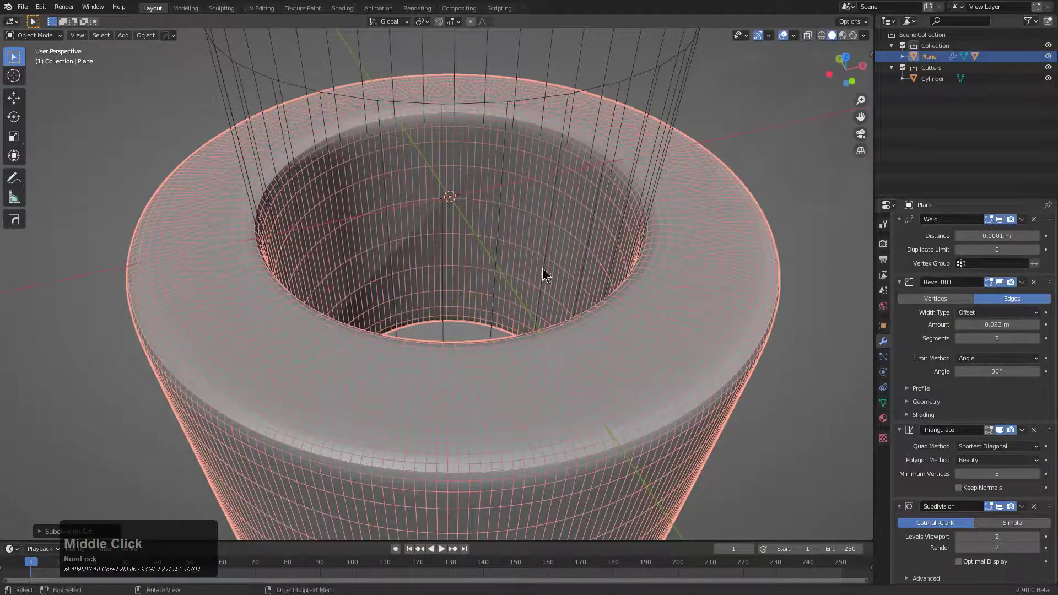
middle_click(544, 305)
scroll("down", 3)
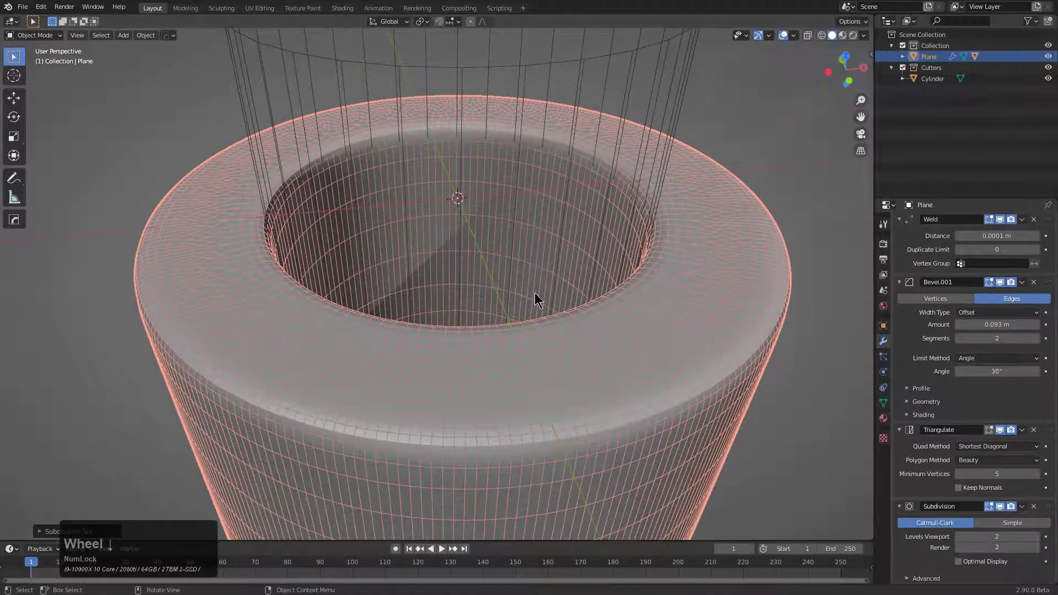
scroll("down", 3)
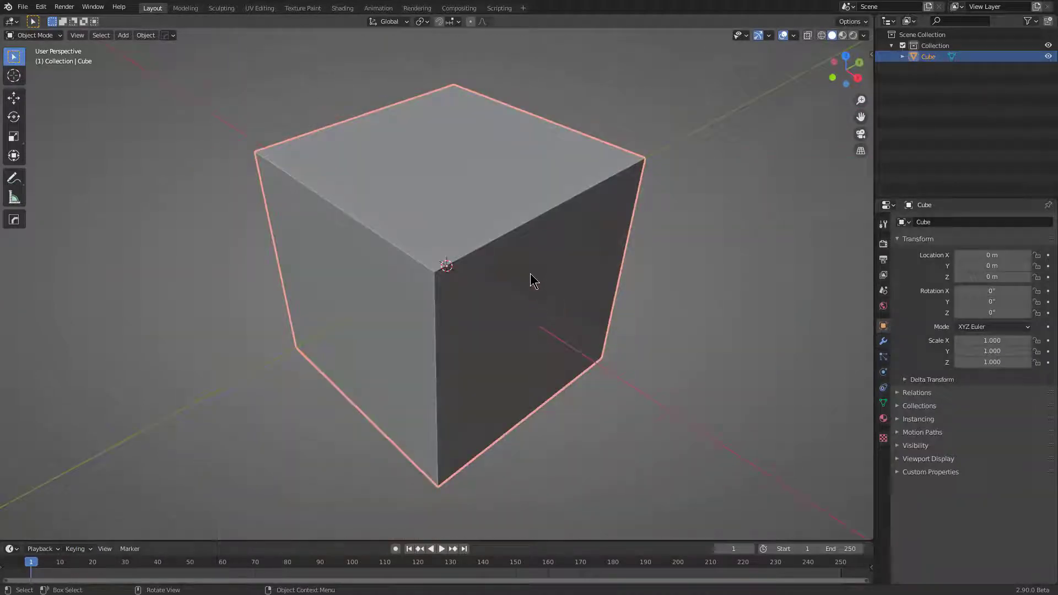
middle_click(542, 285)
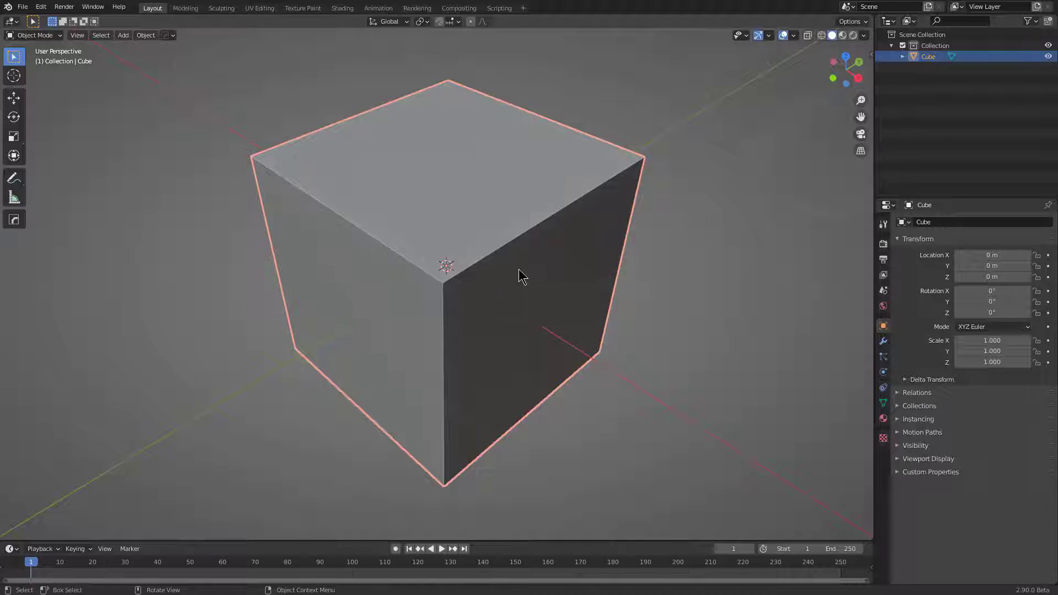
middle_click(521, 275)
middle_click(523, 278)
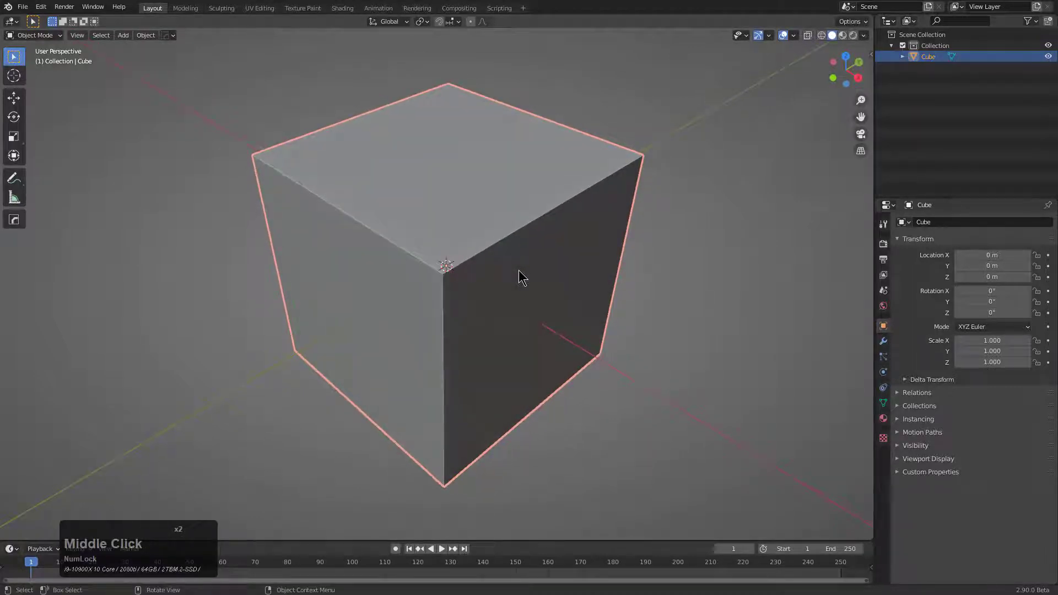
middle_click(498, 274)
middle_click(502, 277)
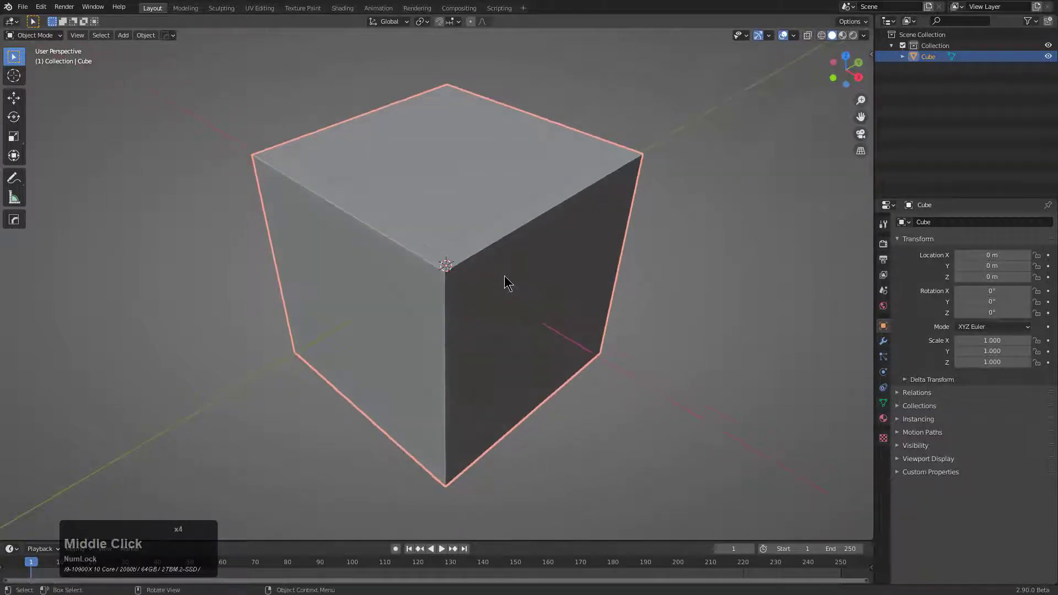
Add a 30° bevel to the cube, confirm its width, then add a second 60° bevel with 3 segments
left_click(506, 226)
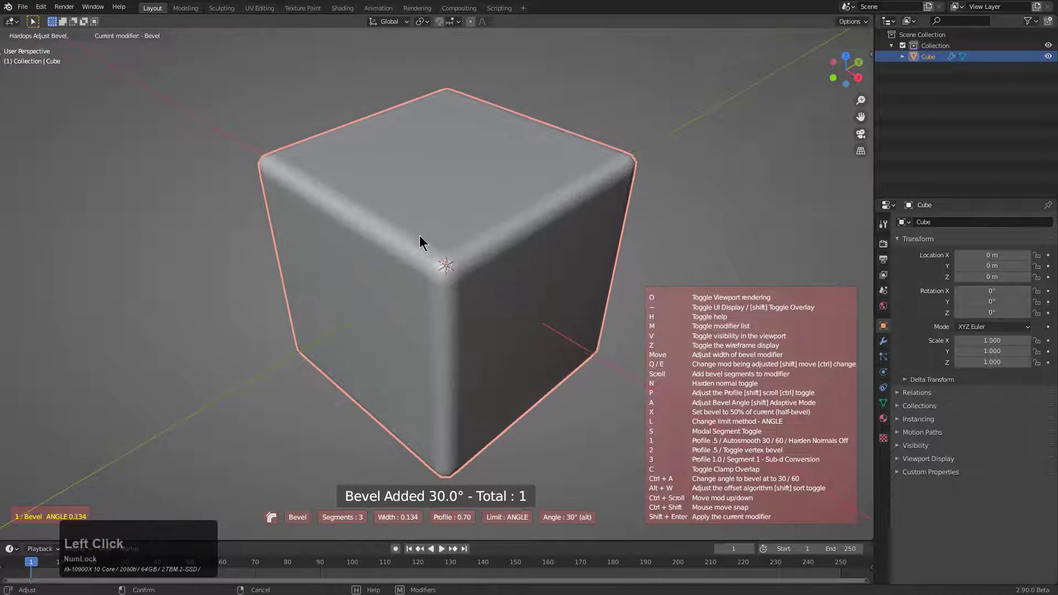
scroll("up", 3)
left_click(372, 229)
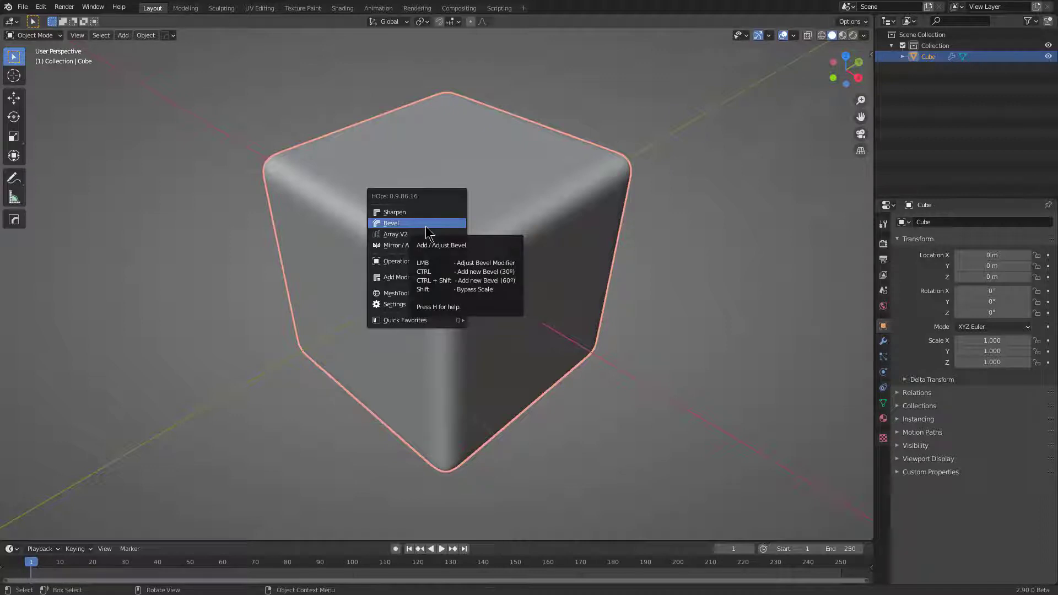
double_click(428, 229)
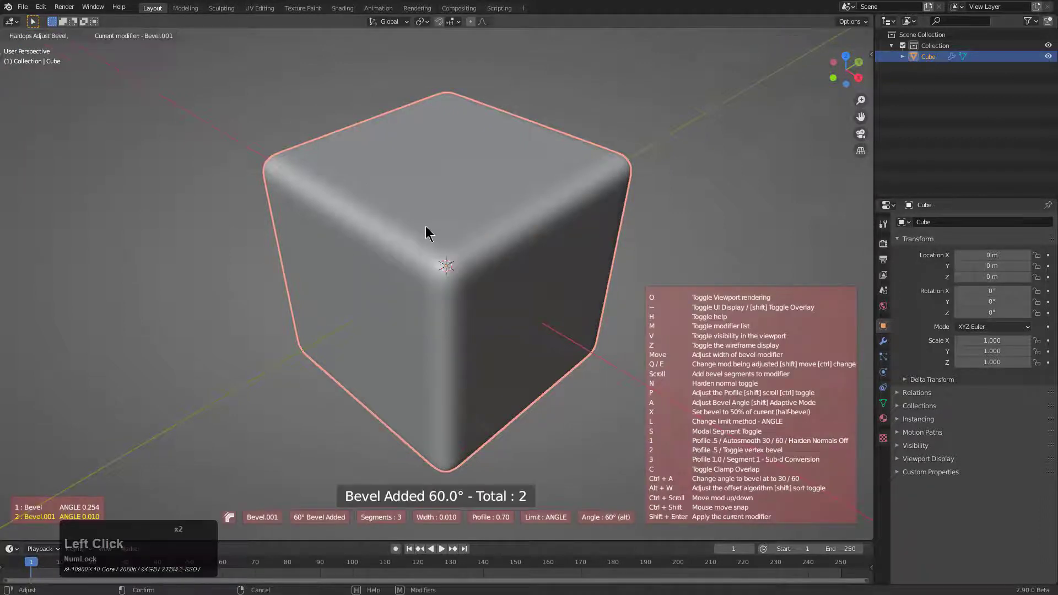
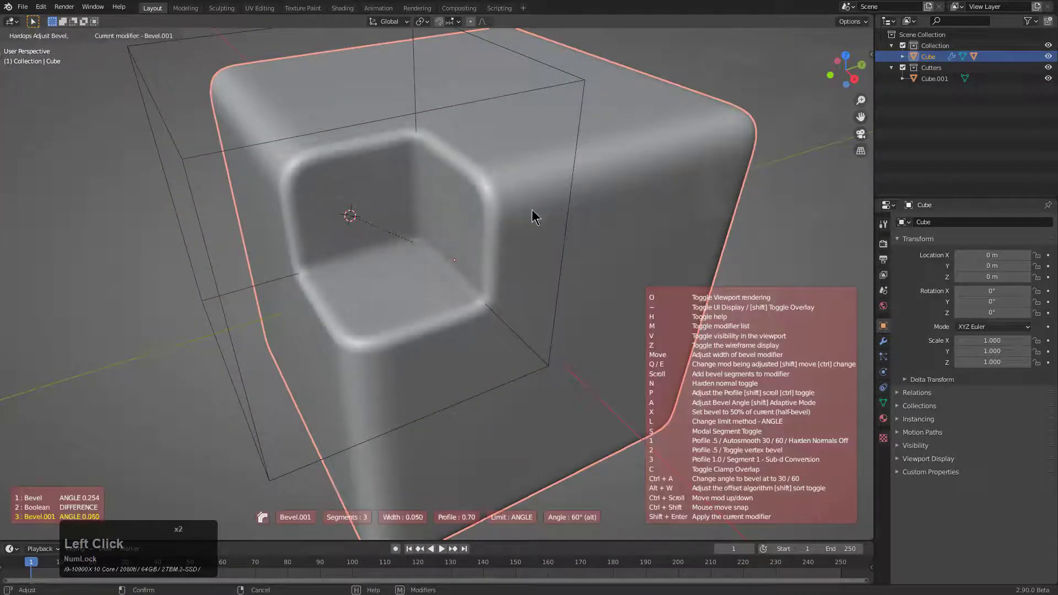
Confirm the third 60° bevel at half the previous width (0.033) with 3 segments
left_click(525, 213)
middle_click(478, 220)
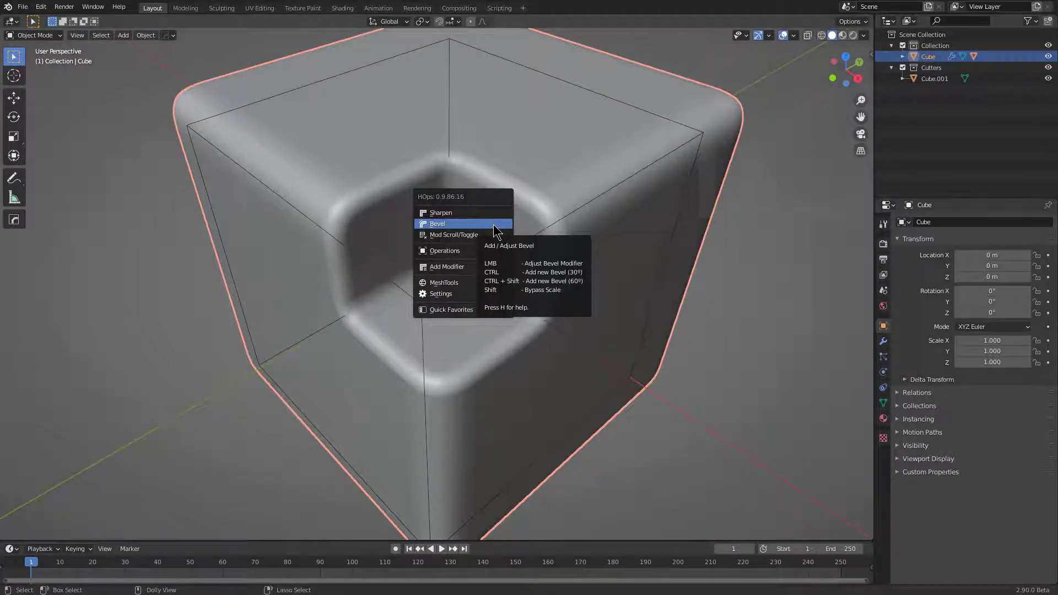
left_click(495, 226)
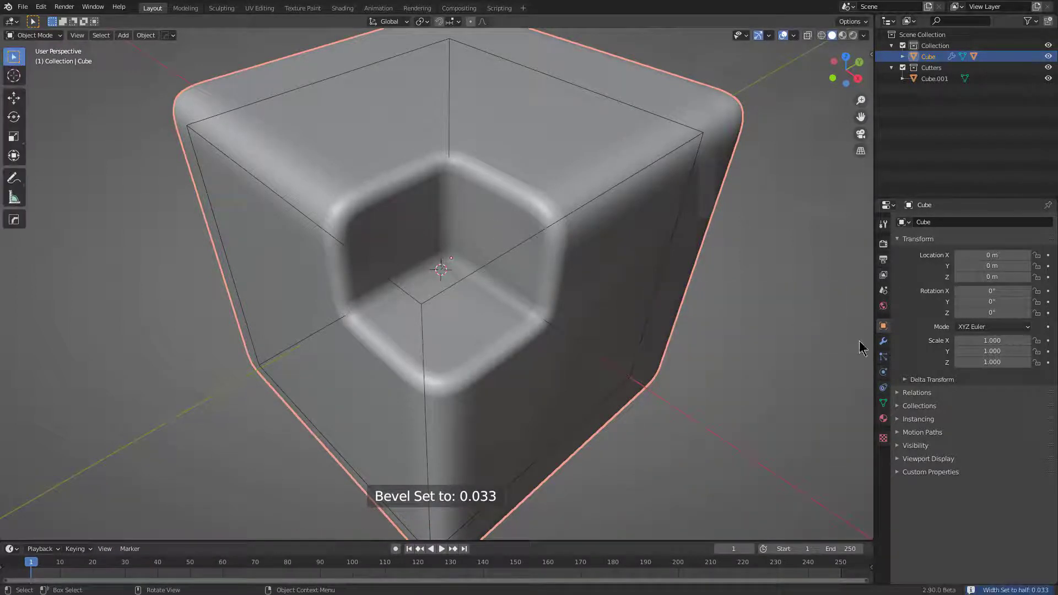
Review the cube's modifiers in the HardOps Helper, collapse all panels and close it
left_click(882, 342)
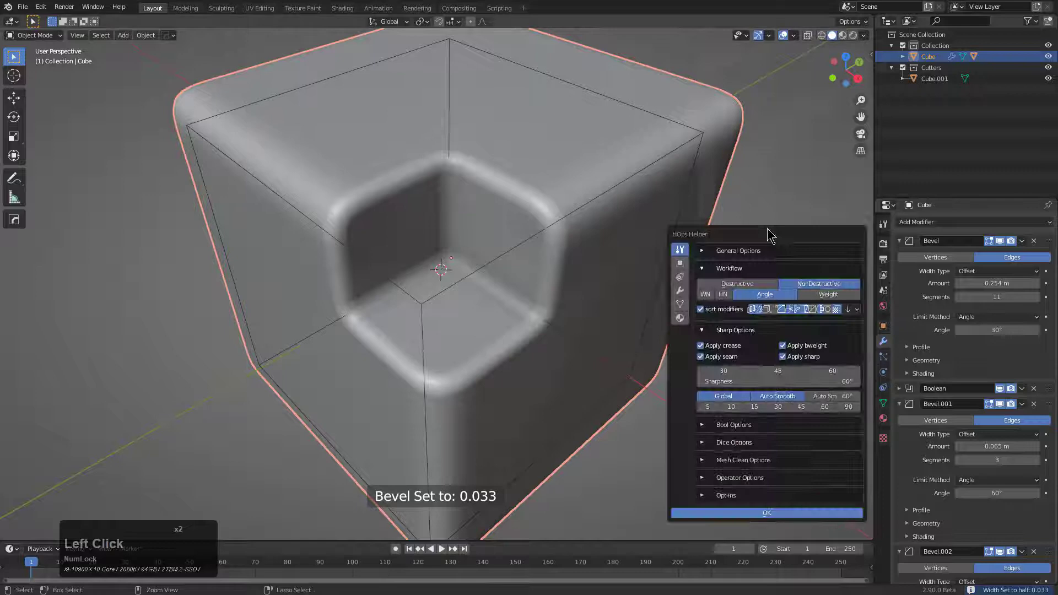
left_click(682, 294)
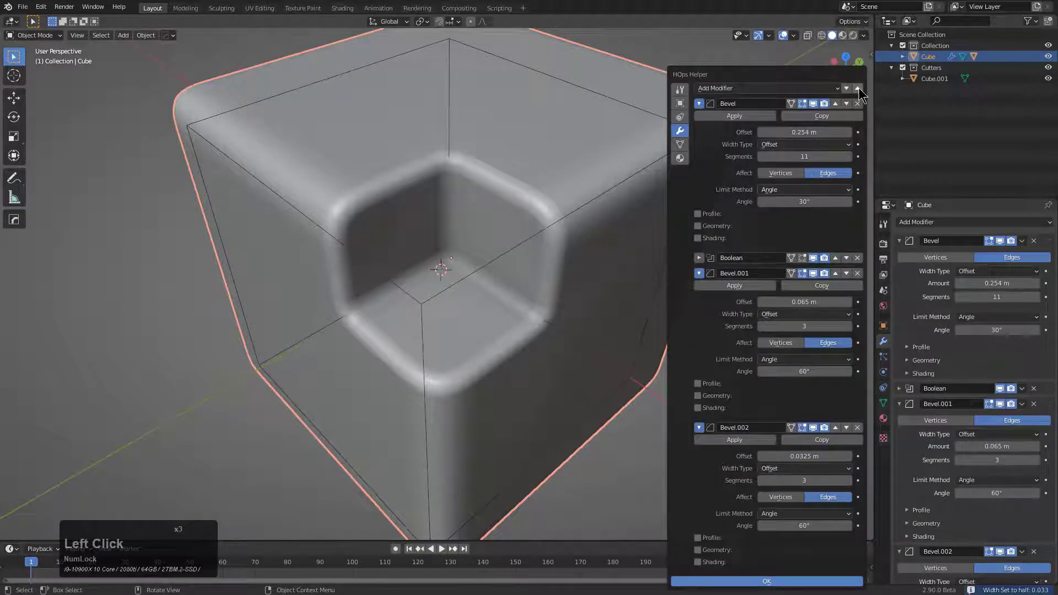
left_click(862, 90)
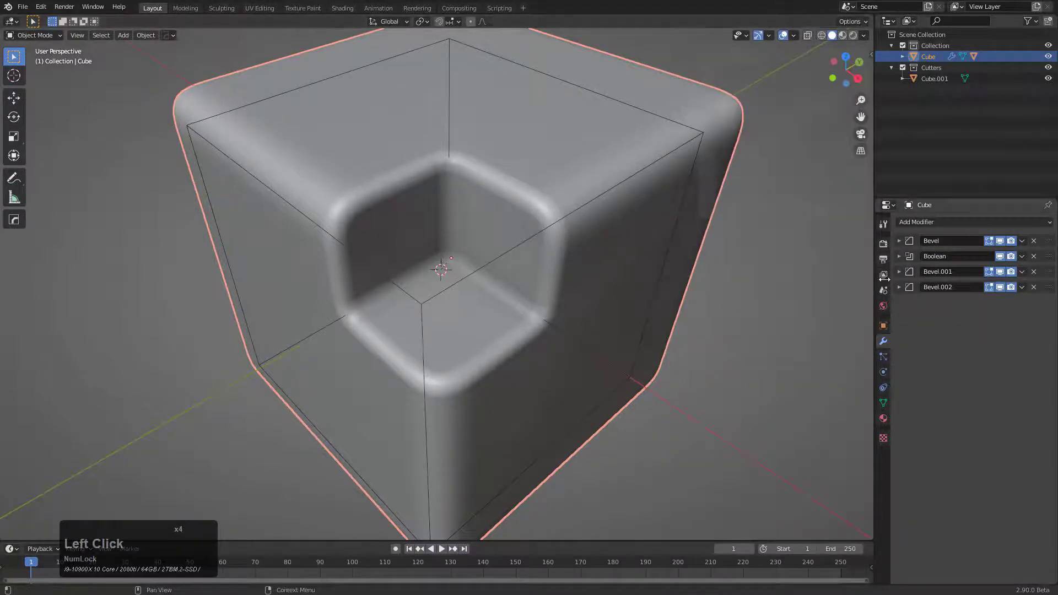
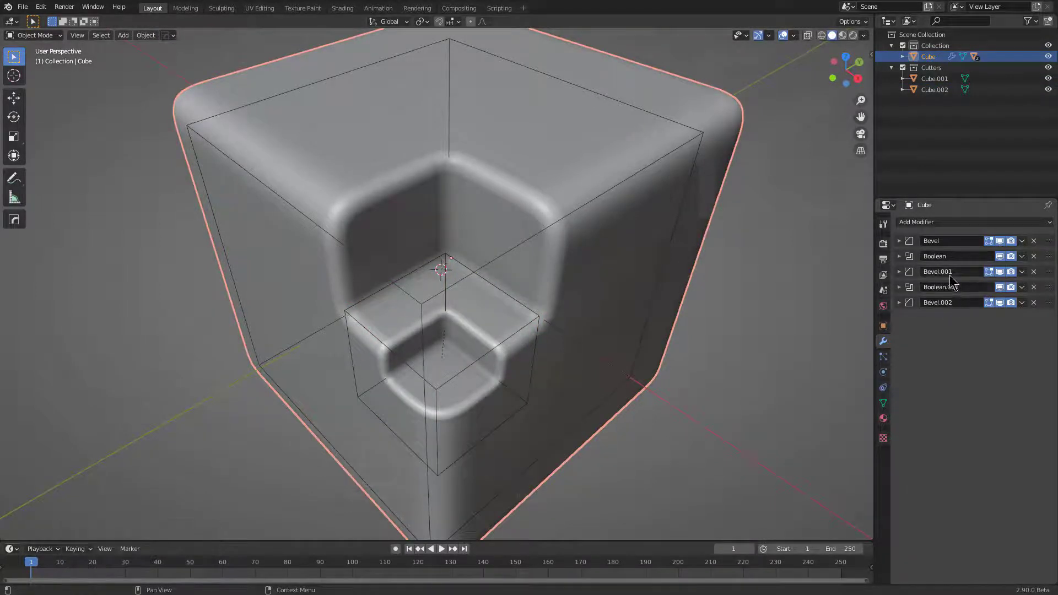
Duplicate the cutter box and Boolean-difference it from the bevelled cube
left_click(528, 330)
middle_click(537, 317)
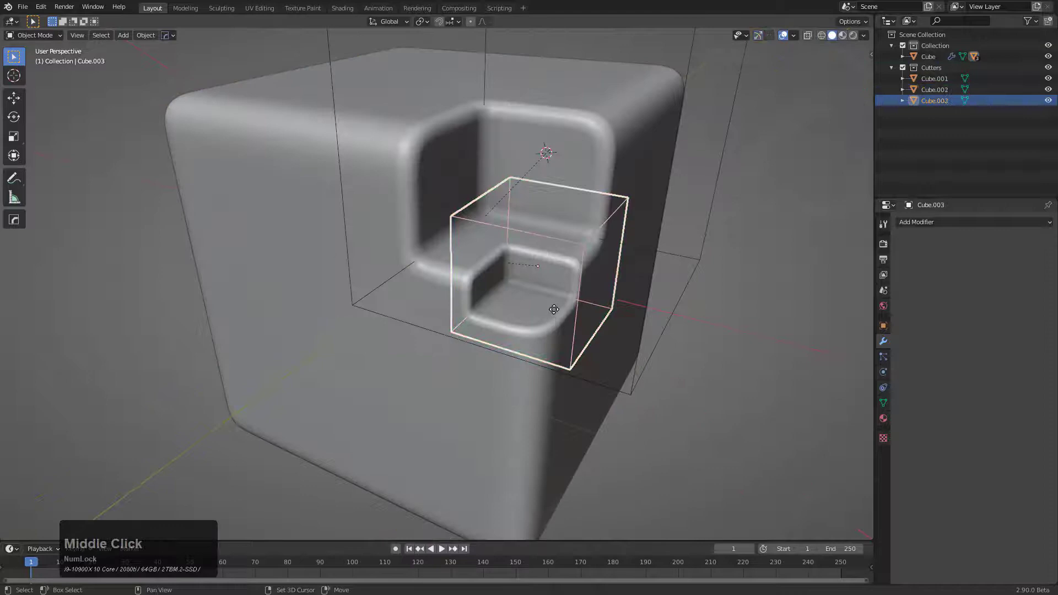
left_click(430, 278)
left_click(456, 379)
left_click(414, 394)
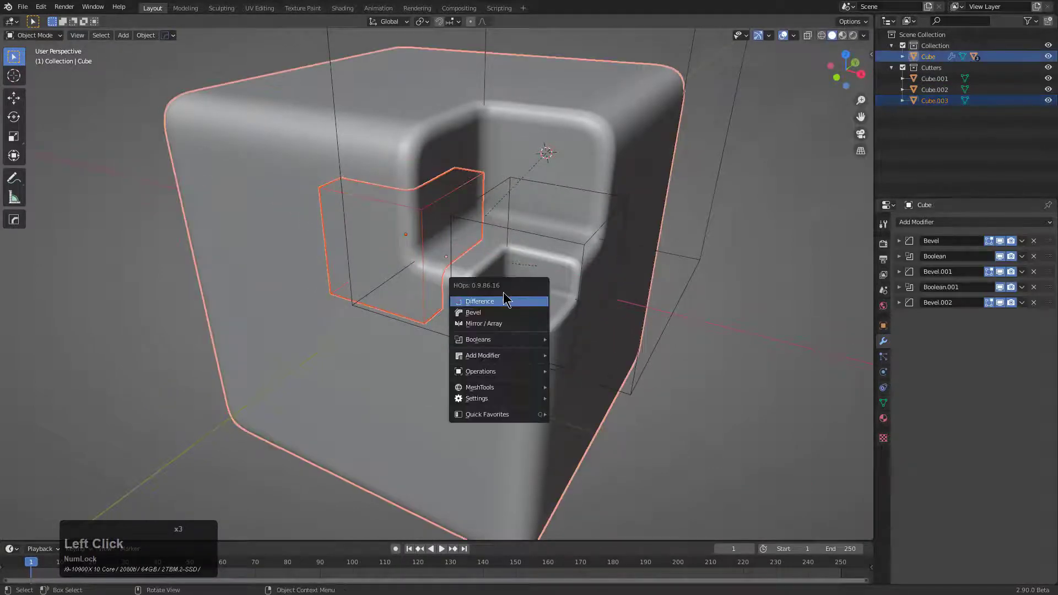
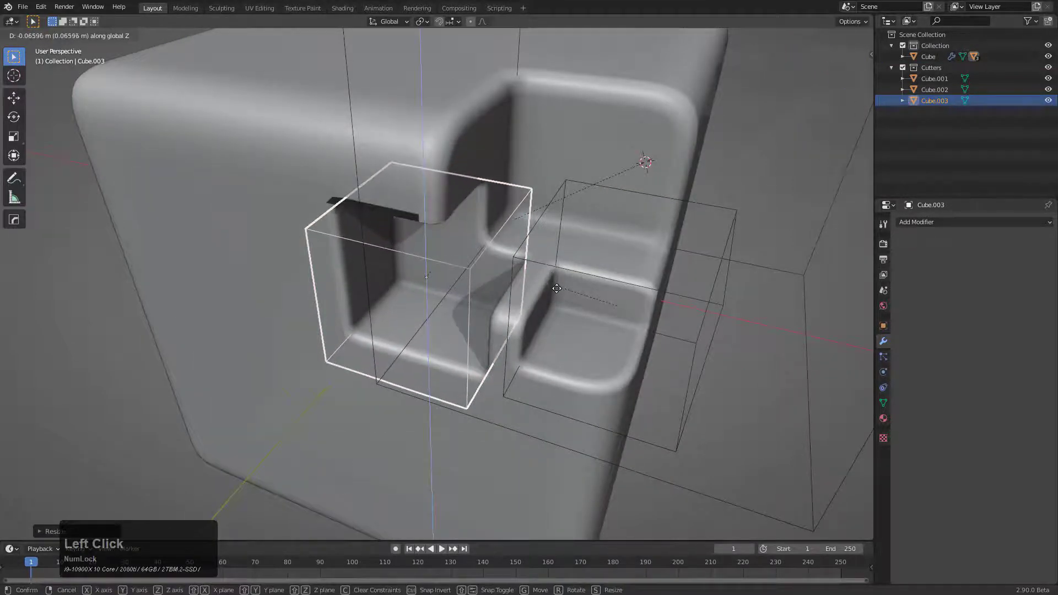
Move the new cutter (Cube.003) along Z so its notch extends downward, and settle it
left_click(561, 298)
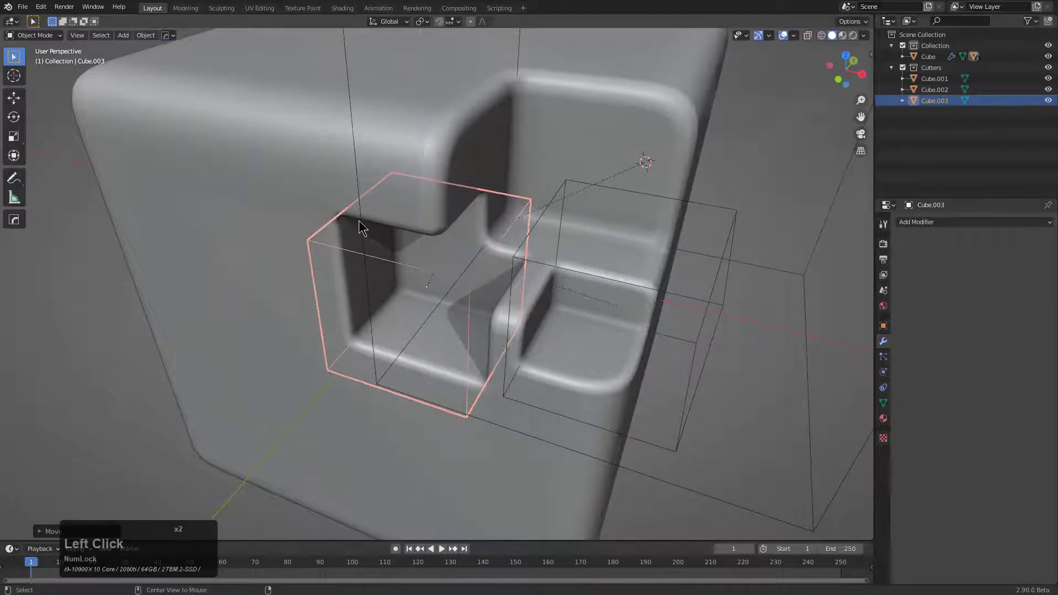
left_click(347, 227)
scroll("up", 3)
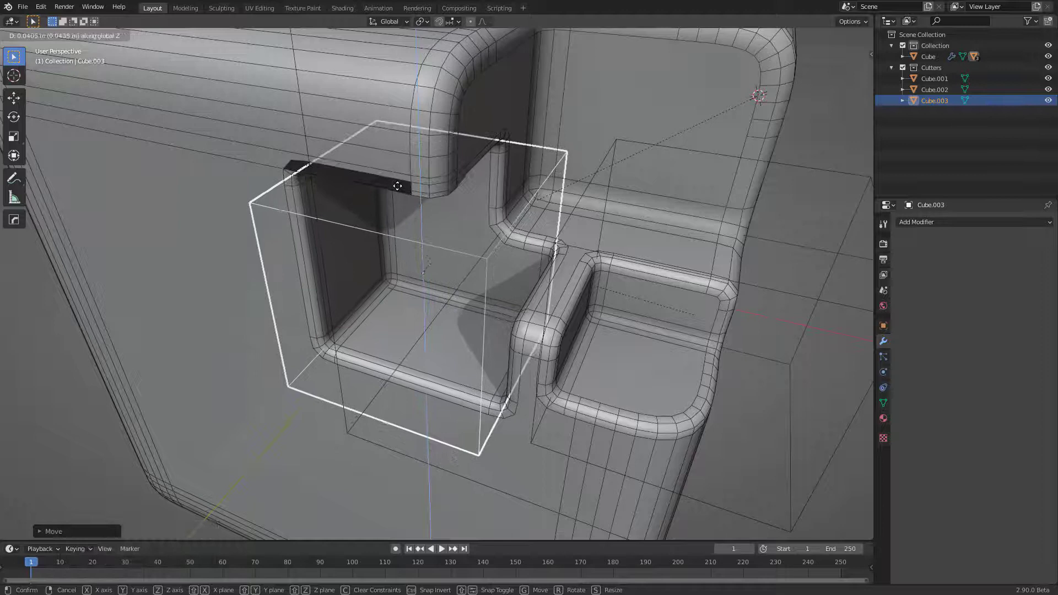
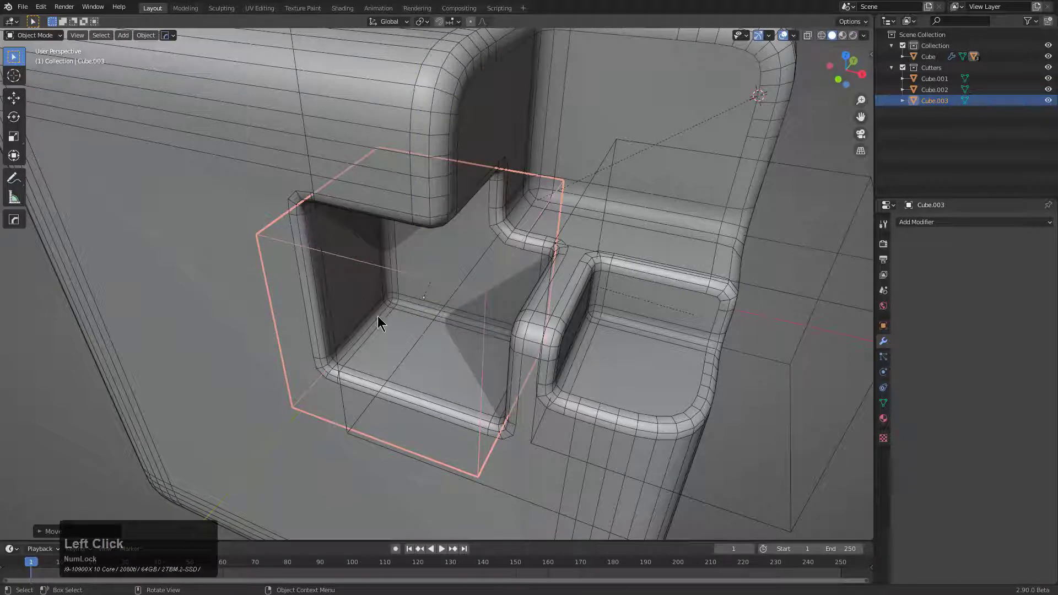
scroll("down", 3)
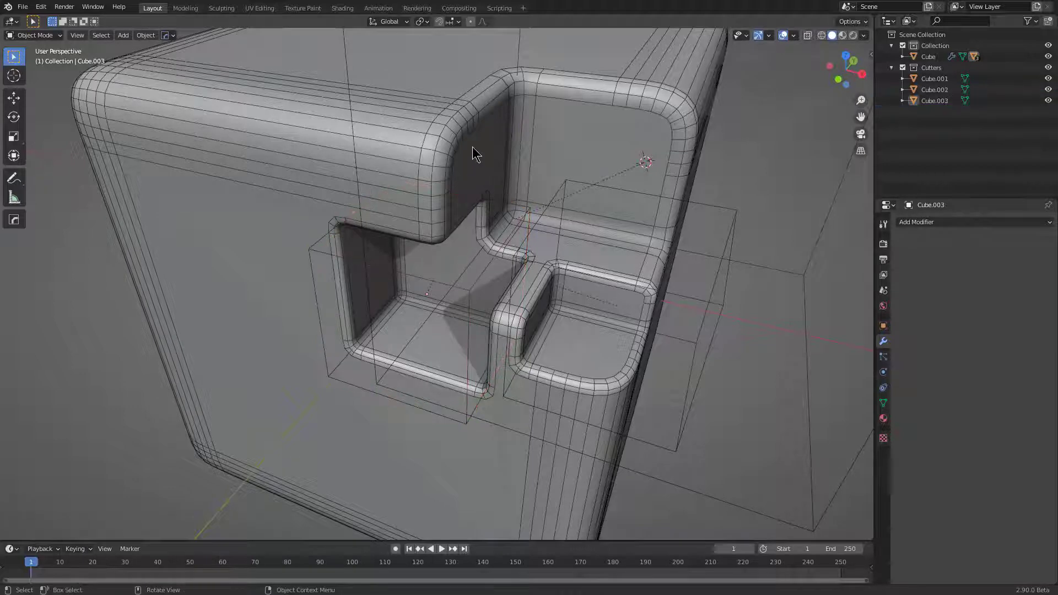
Add a Weighted Normal modifier to the main cube, then begin a fourth HardOps bevel on it
left_click(472, 145)
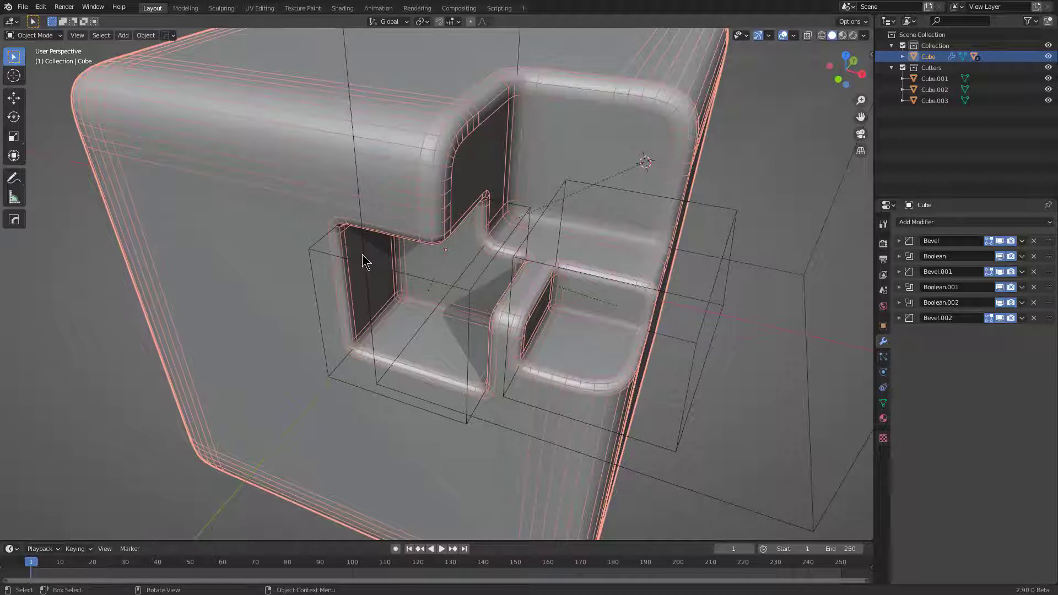
left_click(376, 223)
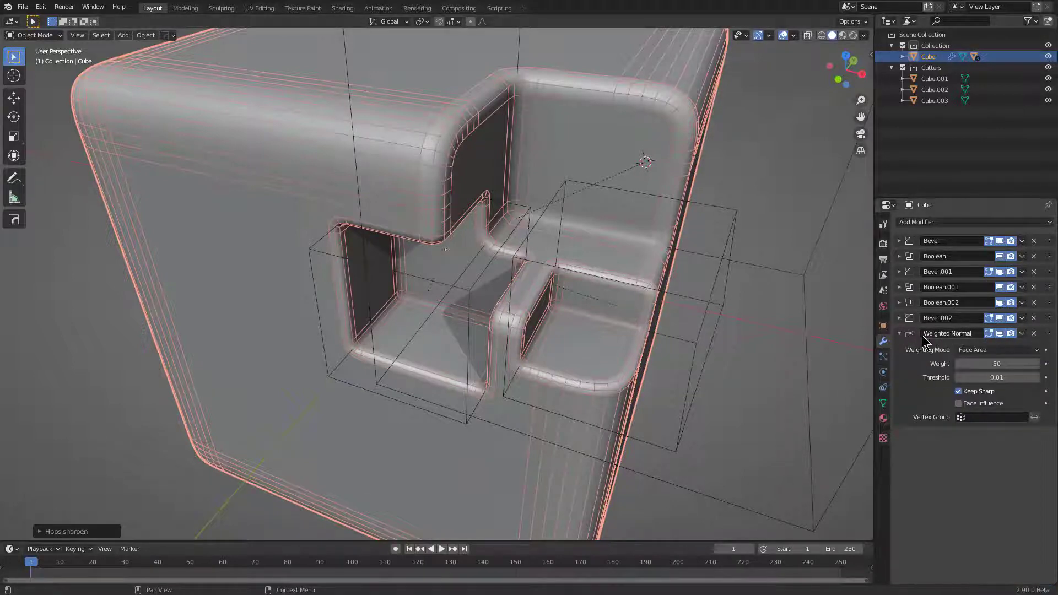
left_click(905, 337)
middle_click(520, 329)
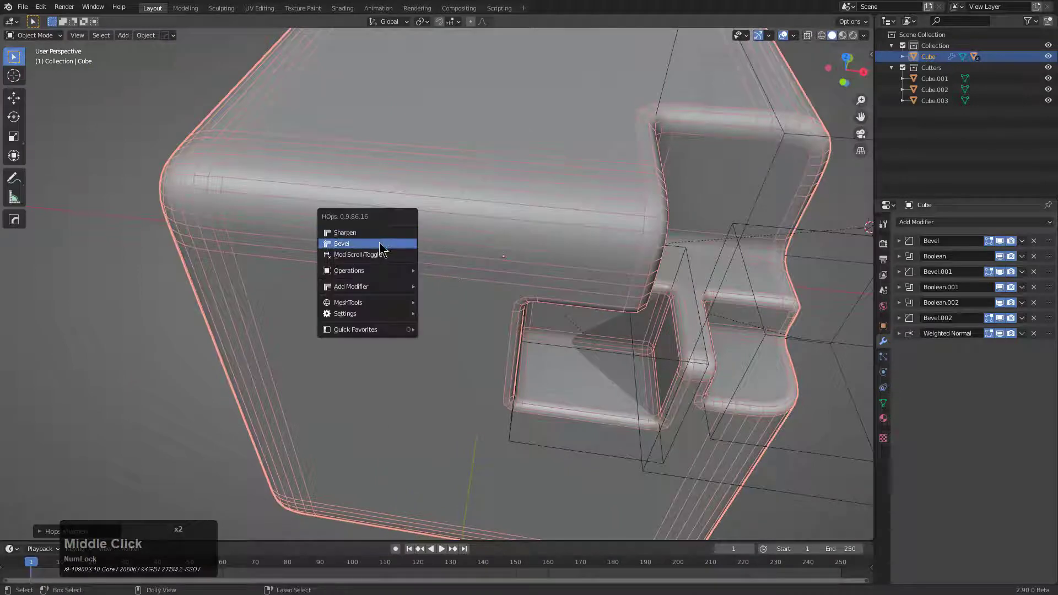
left_click(383, 244)
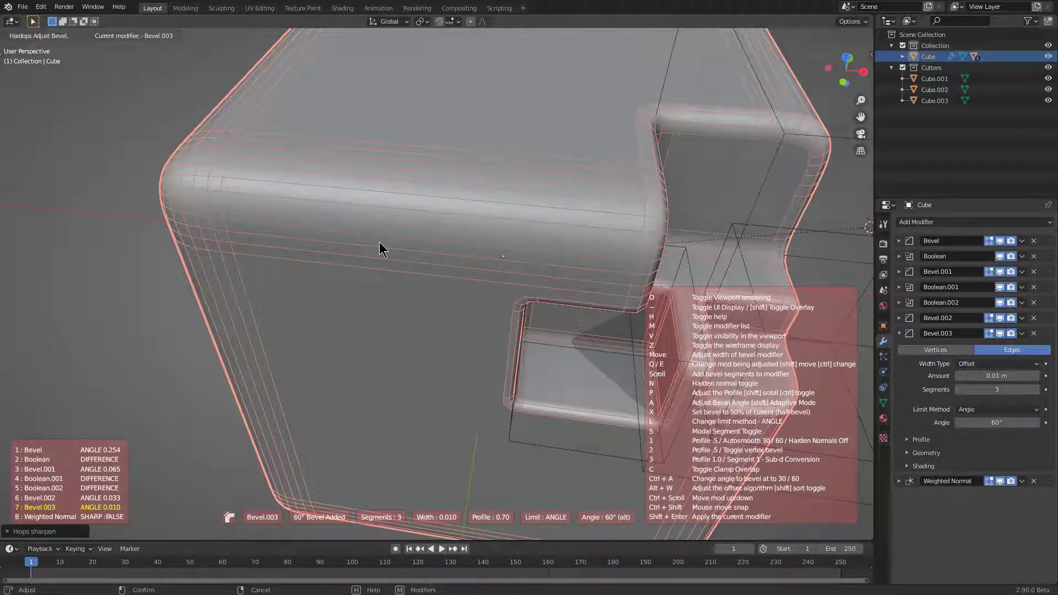
Confirm the bevel at width 0.010, then add a box and scale and place it over the top edge
left_click(380, 244)
right_click(368, 189)
left_click(364, 197)
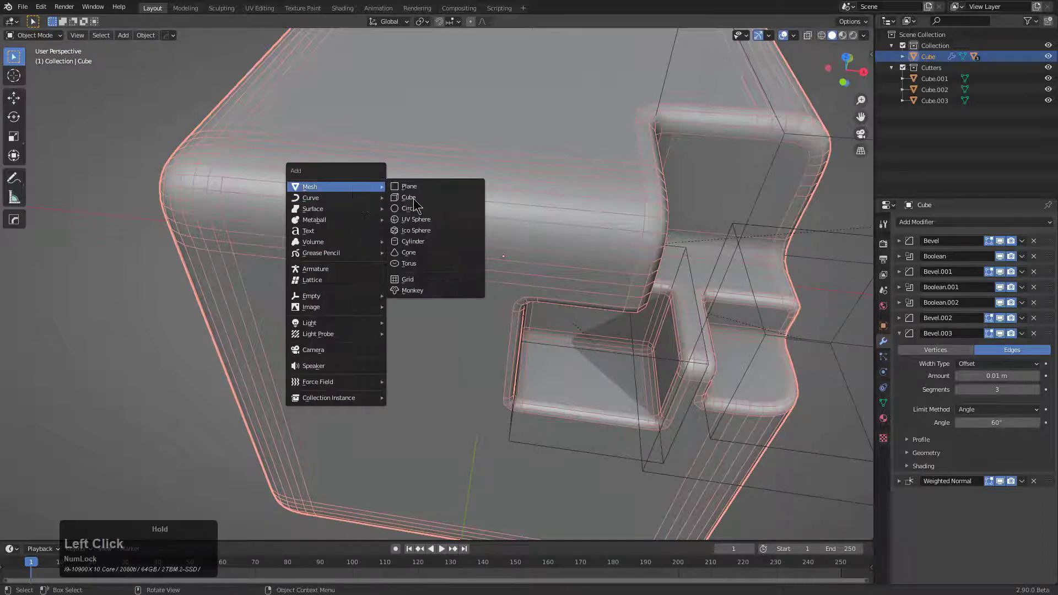
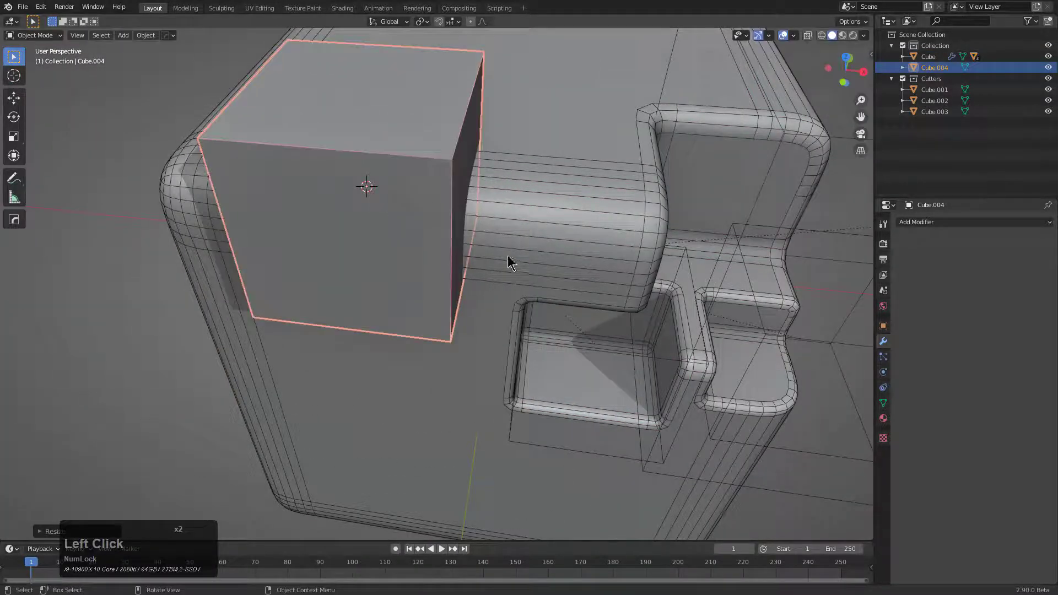
left_click(559, 239)
left_click(549, 227)
Subtract the new box (Cube.004) from the cube with HardOps Difference and begin re-adjusting bevels
left_click(437, 218)
left_click(501, 208)
left_click(513, 214)
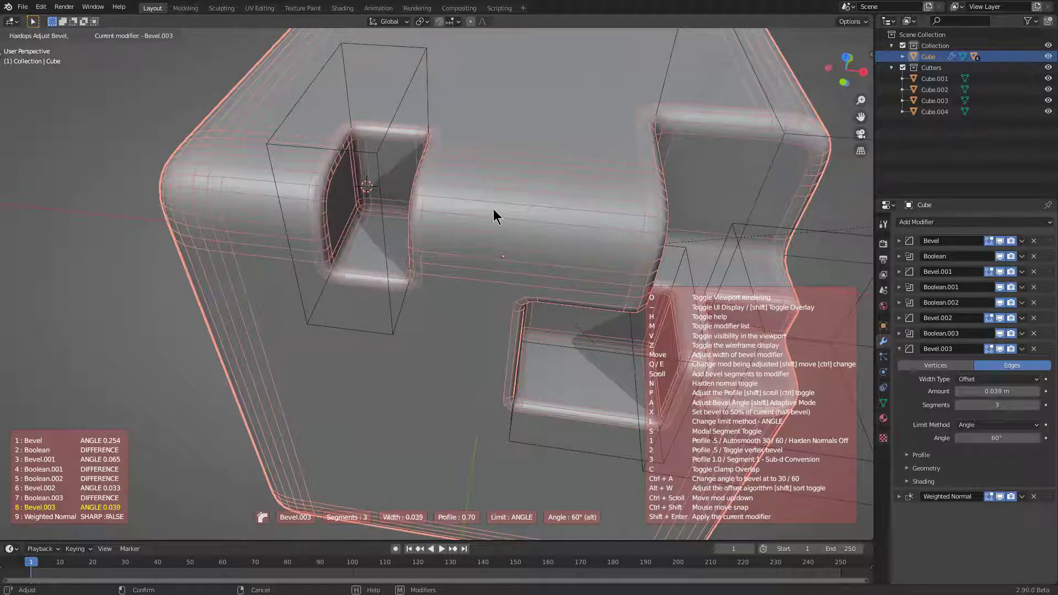
Reduce the stacked bevel widths to 0.203, 0.055, 0.031 and 0.034 in the Adjust Bevel modal and confirm
scroll("up", 3)
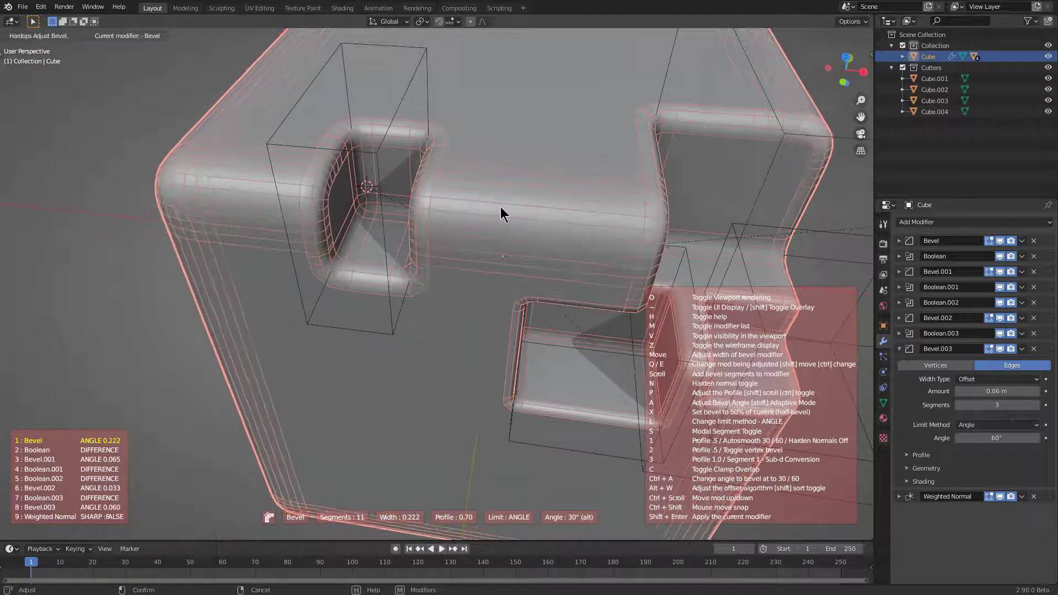
scroll("up", 3)
scroll("up", 3)
scroll("up", 3)
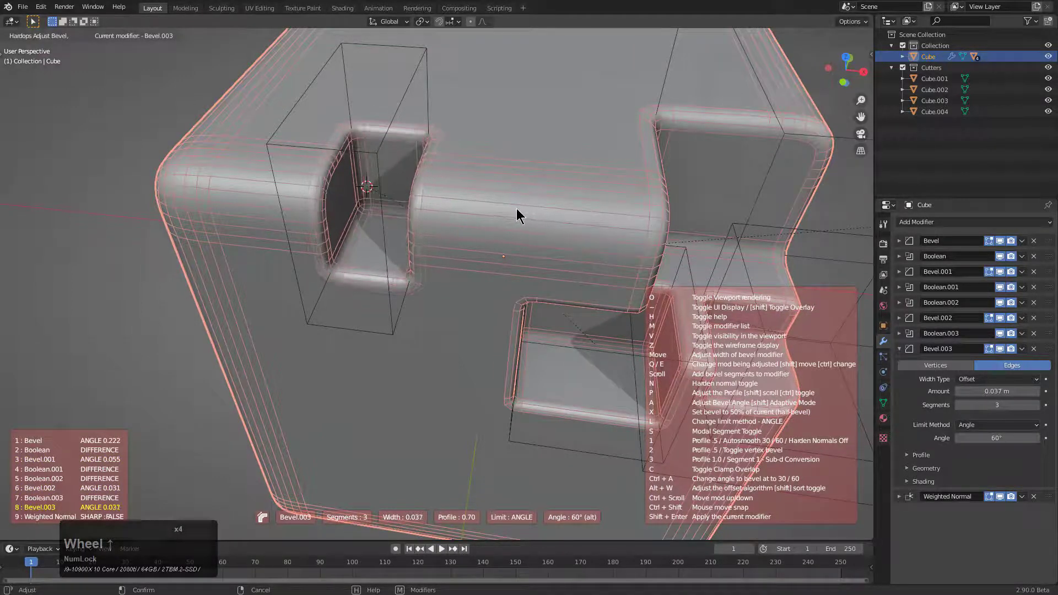
scroll("up", 3)
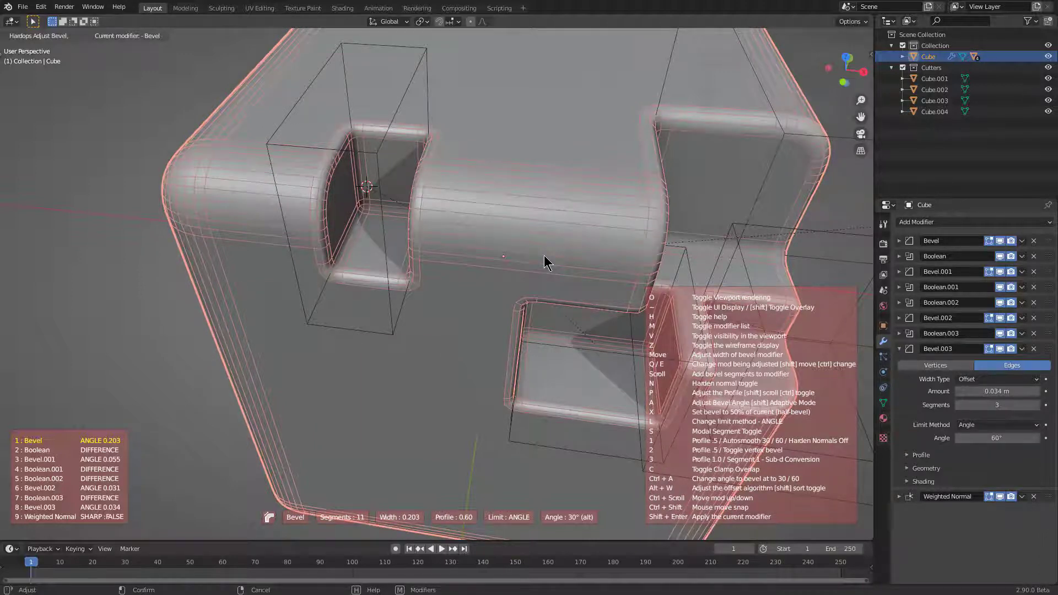
left_click(546, 257)
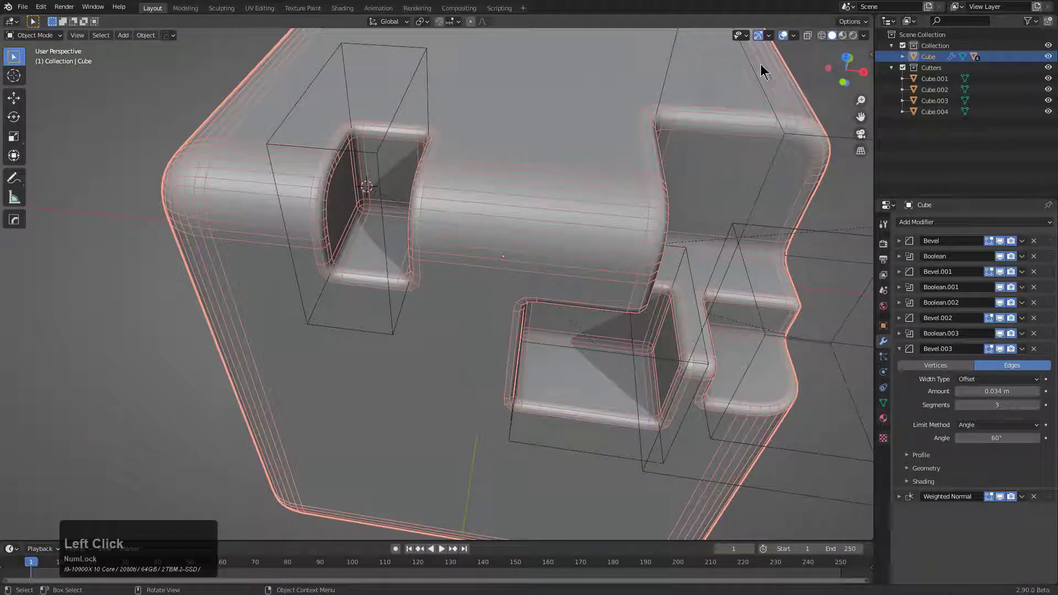